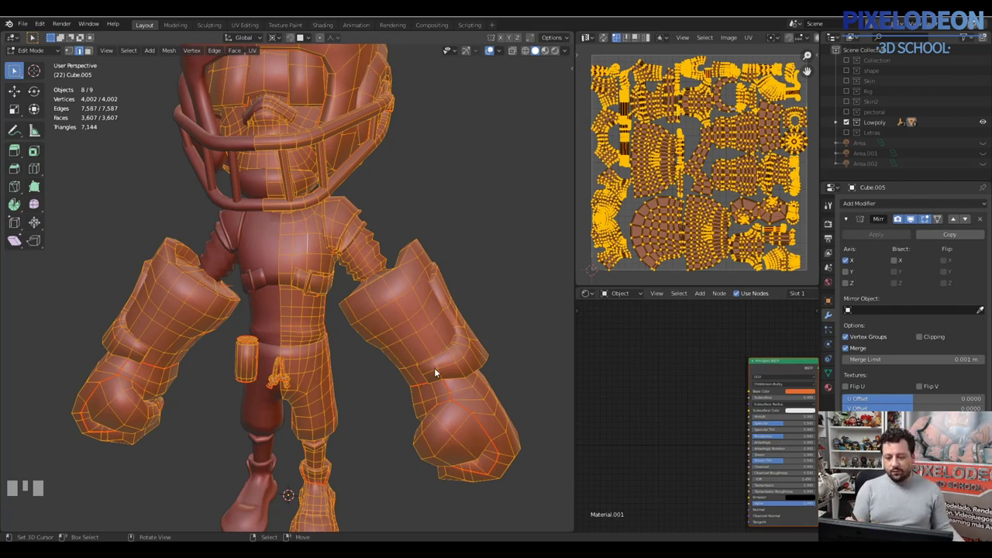
# - Leave Edit Mode and select only the glove mesh Circle.004 in the viewport
pyautogui.moveTo(445, 330); pyautogui.dragTo(433, 347)
pyautogui.press('Tab')
pyautogui.rightClick(432, 347)
pyautogui.press('g')
pyautogui.rightClick(423, 419)
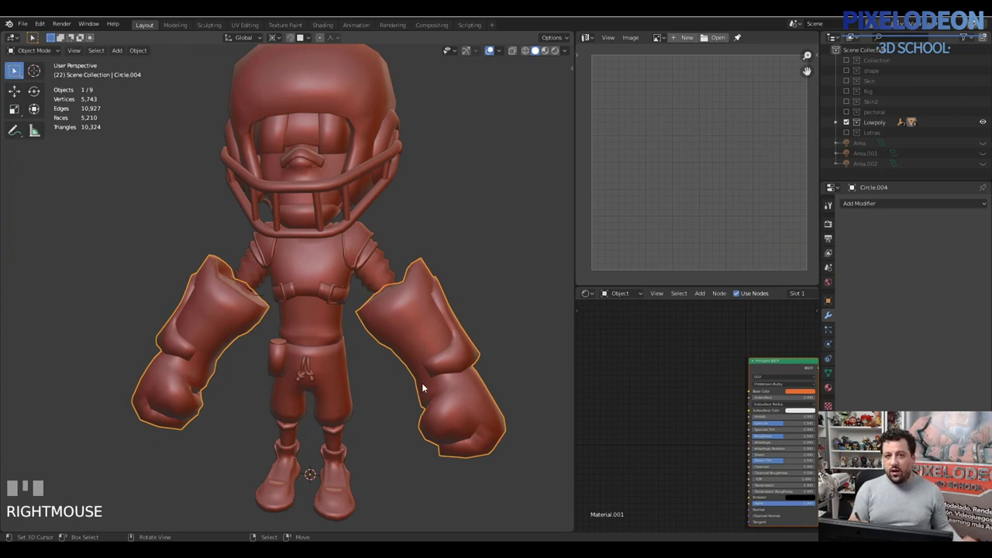
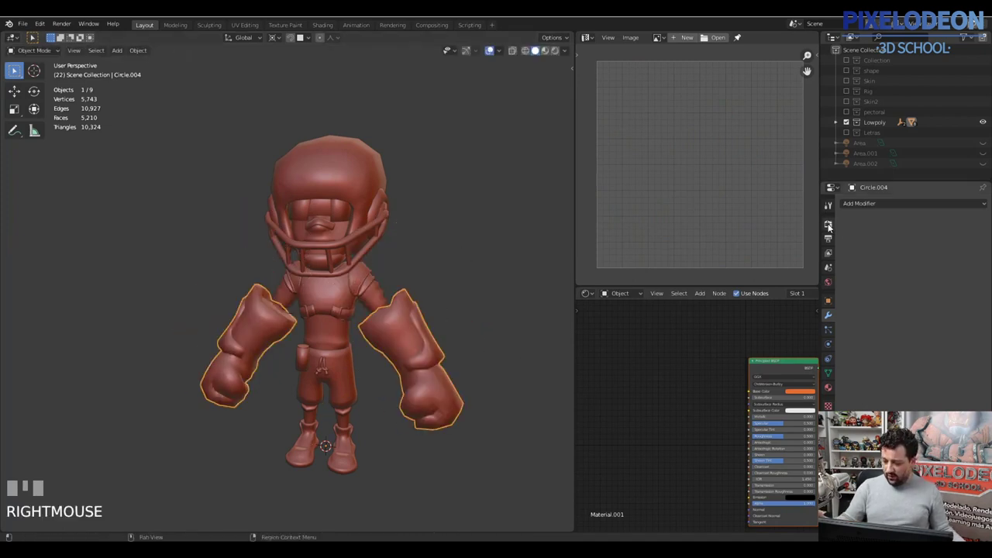
# - Show the Render Properties with the Cycles engine settings
pyautogui.click(832, 237)
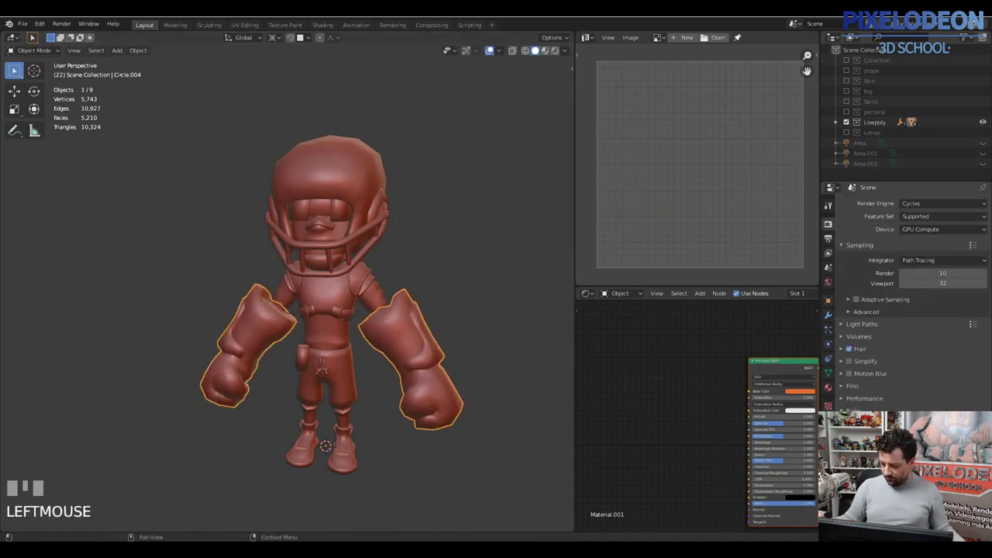
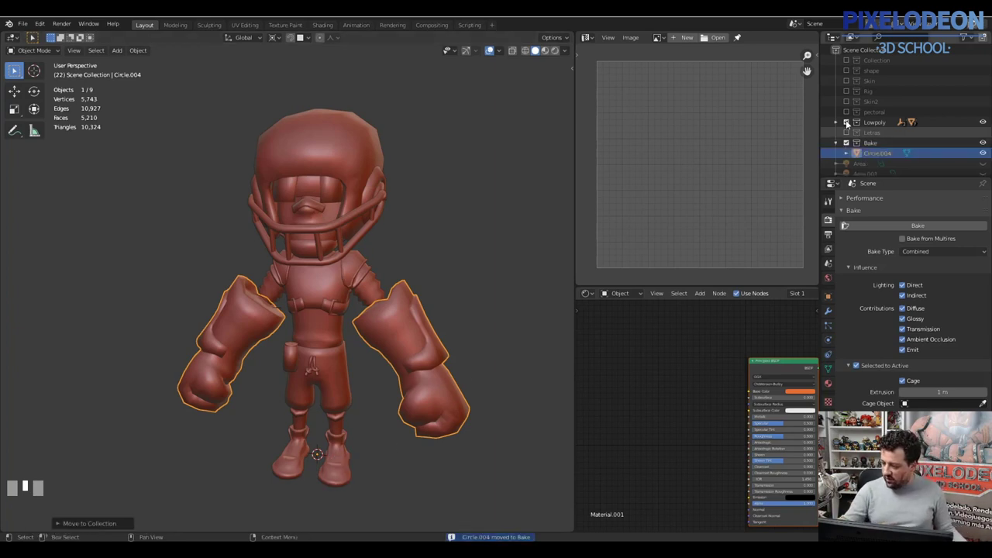
# - Hide the Lowpoly character in the Outliner so only the gloves remain visible
pyautogui.click(852, 123)
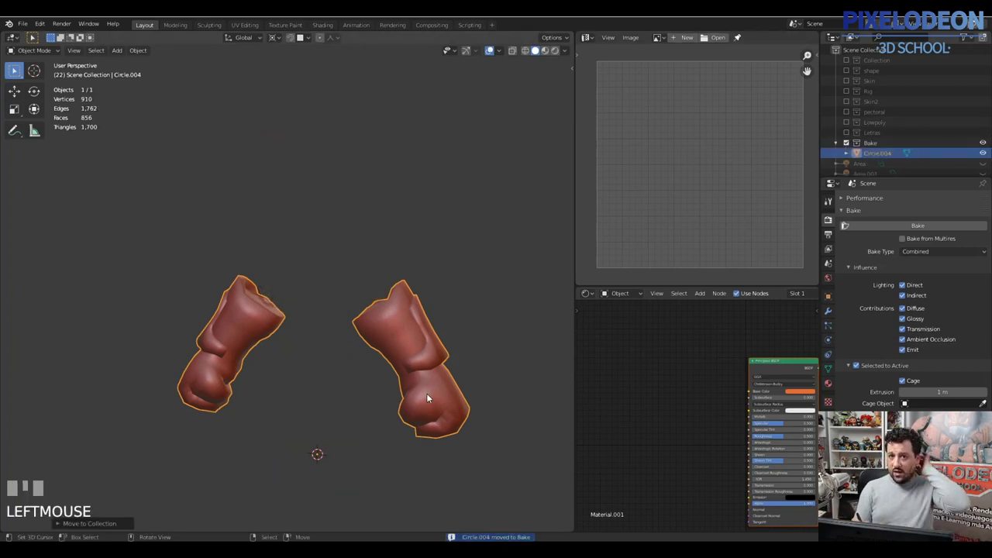
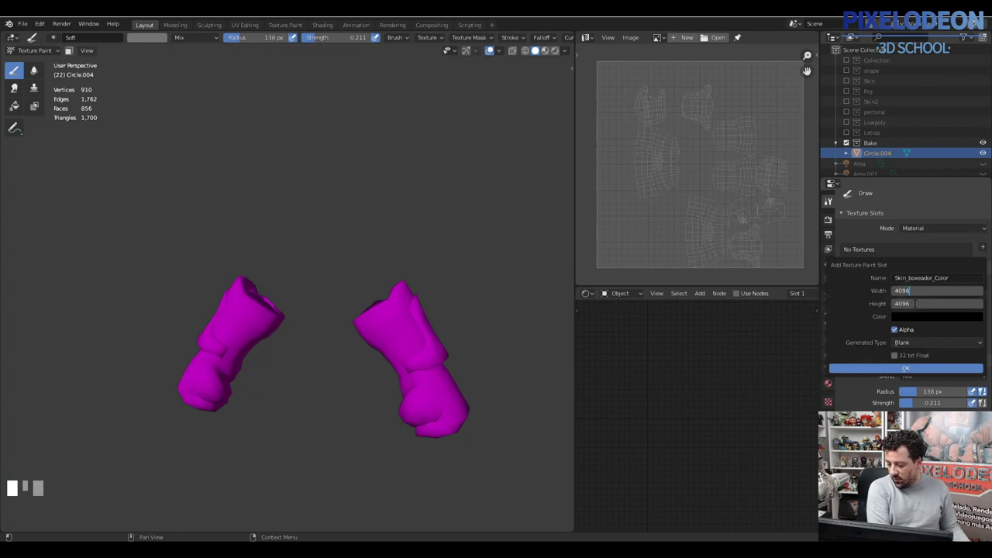
# - Confirm the Skin_boxeador_Color paint slot and select the linked glove fist geometry in Edit Mode
pyautogui.press('BackSpace')
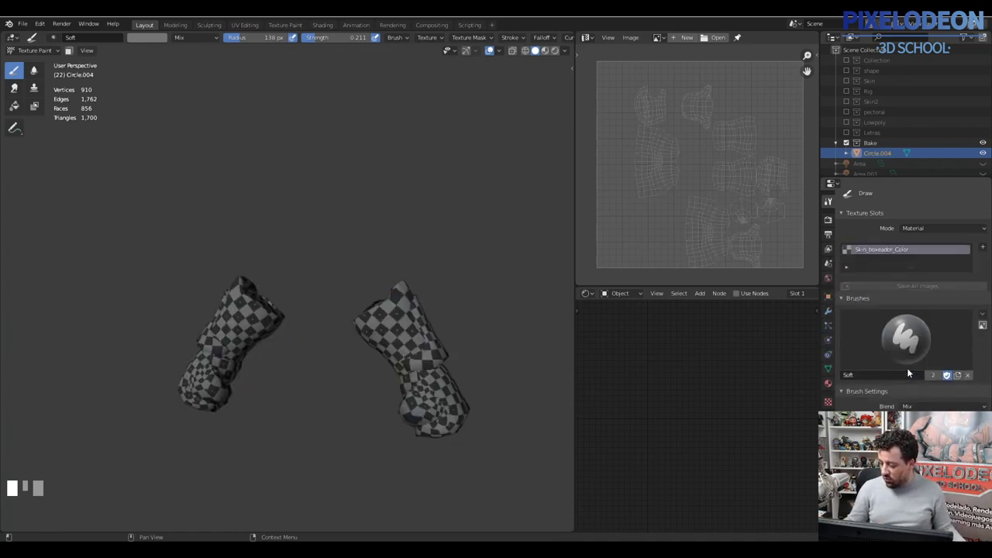
pyautogui.moveTo(450, 405); pyautogui.dragTo(491, 328)
pyautogui.press('Tab')
pyautogui.rightClick(491, 328)
pyautogui.press('l')
pyautogui.press('3')
pyautogui.rightClick(490, 332)
pyautogui.press('l')
pyautogui.rightClick(427, 321)
pyautogui.press('l')
# - Hide everything but the two glove fists and select their open boundary edge loops
pyautogui.moveTo(450, 279); pyautogui.dragTo(427, 344)
pyautogui.press('l')
pyautogui.press('h')
pyautogui.press('2')
pyautogui.rightClick(428, 345)
pyautogui.moveTo(399, 329); pyautogui.dragTo(162, 288)
pyautogui.rightClick(162, 288)
pyautogui.press('ctrl+e')
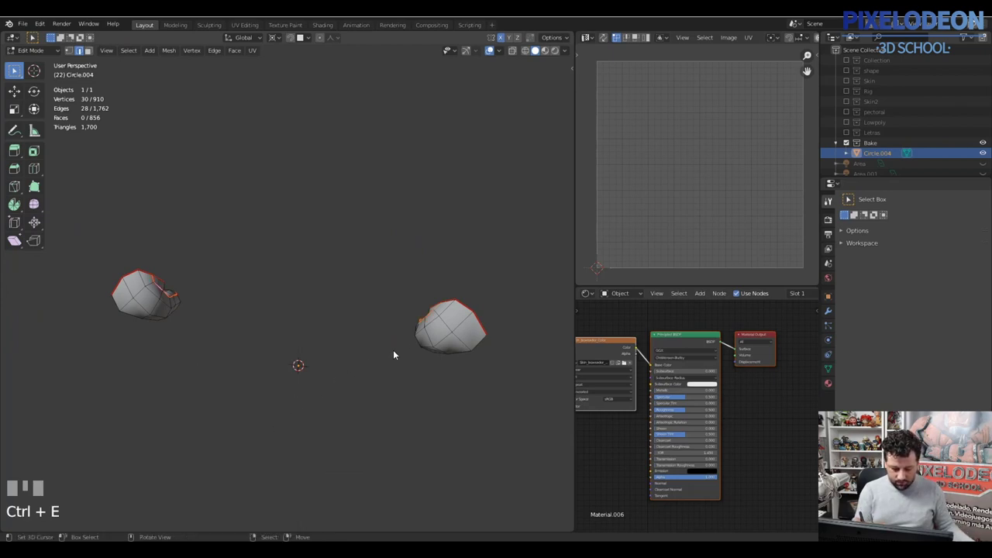
# - Reveal the Lowpoly body and check its UV unwrap by selecting all in Edit Mode
pyautogui.press('Tab')
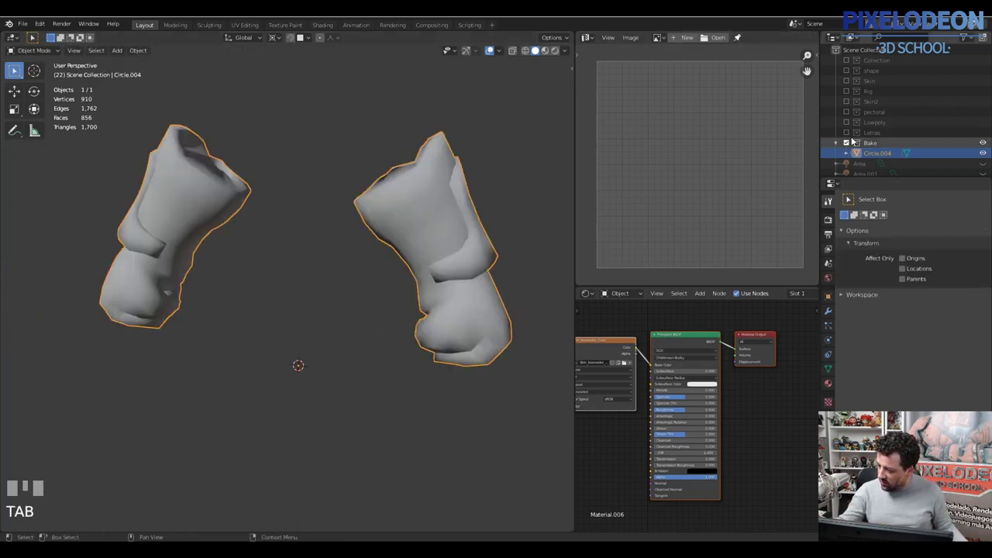
pyautogui.click(852, 124)
pyautogui.press('Tab')
pyautogui.press('a')
pyautogui.press('Tab')
pyautogui.press('a')
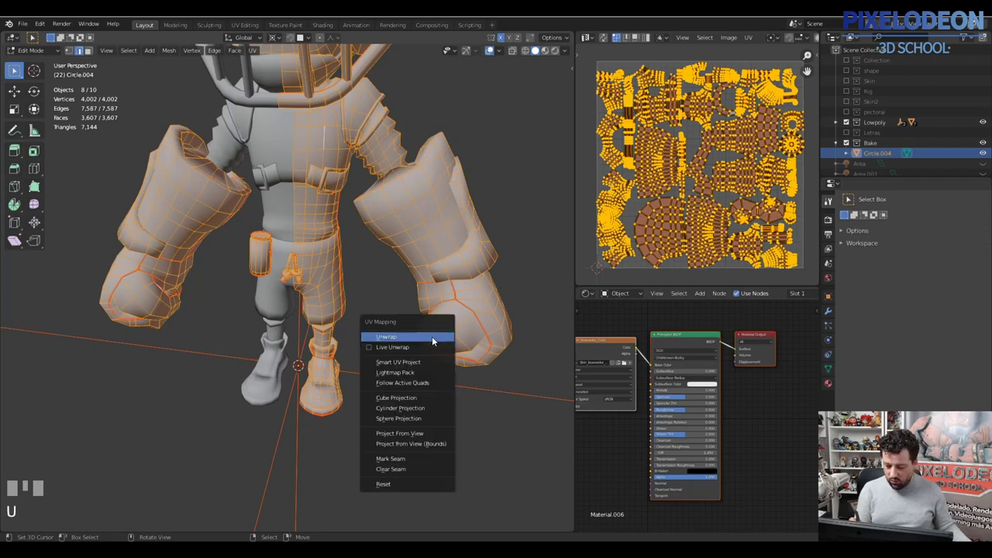
pyautogui.press('Tab')
# - Enable the high-poly Collection in the Outliner and reselect glove Circle.004 in Object Mode
pyautogui.click(849, 132)
pyautogui.click(878, 146)
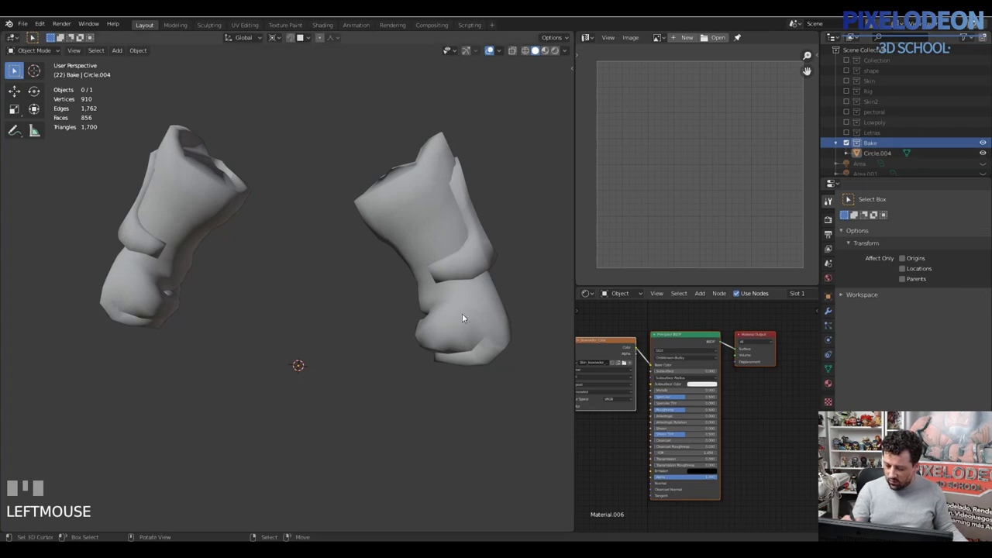
pyautogui.press('Tab')
pyautogui.moveTo(471, 335); pyautogui.dragTo(422, 342)
pyautogui.press('Tab')
pyautogui.rightClick(422, 343)
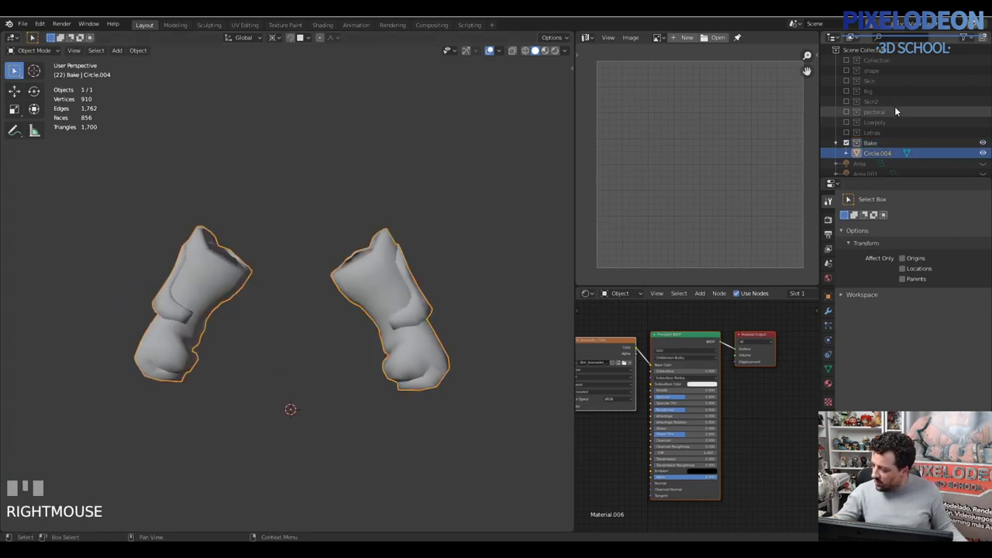
# - Show the high-detail collection, invert selection to the body in wireframe and move glove Circle.002 into Bake
pyautogui.click(850, 65)
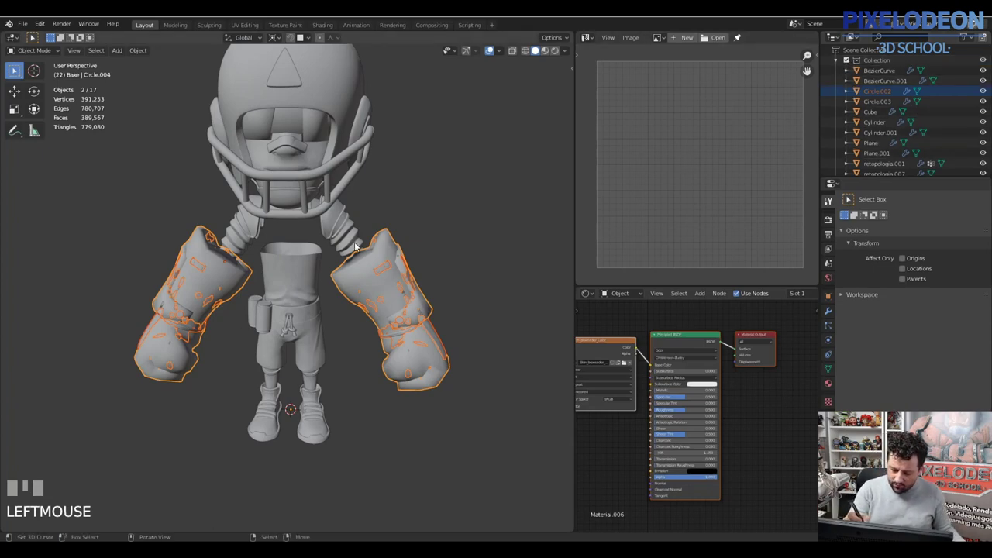
pyautogui.rightClick(359, 250)
pyautogui.rightClick(398, 272)
pyautogui.press('z')
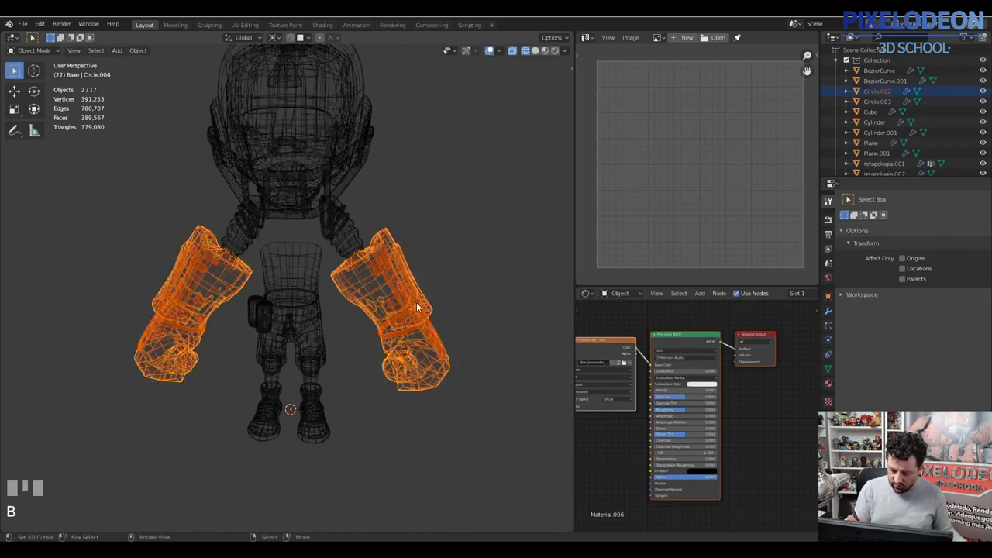
pyautogui.press('ctrl+i')
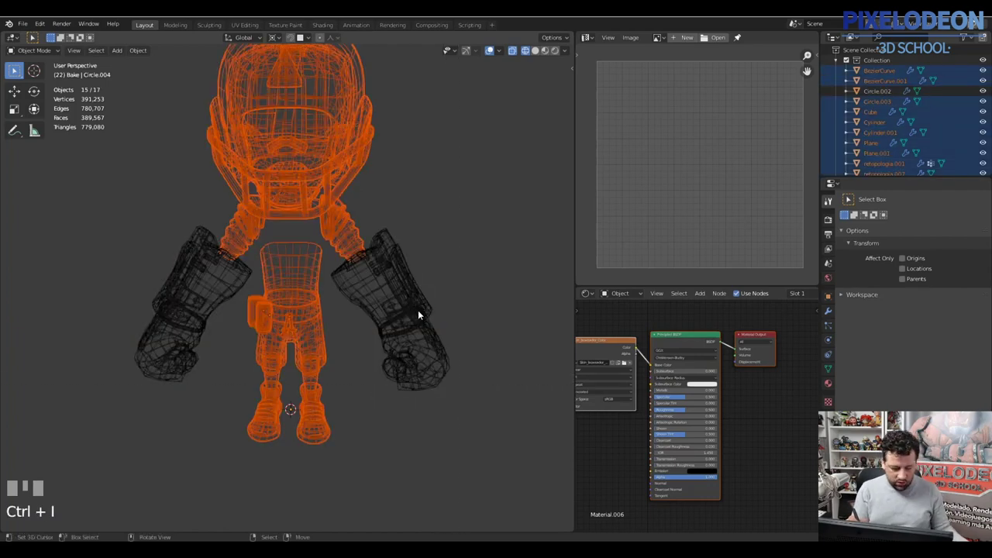
pyautogui.press('m')
pyautogui.click(853, 61)
# - Switch back to solid shading and select the detailed glove Circle.002 overlapping Circle.004
pyautogui.press('z')
pyautogui.rightClick(391, 280)
pyautogui.press('z')
pyautogui.rightClick(346, 288)
pyautogui.moveTo(366, 306); pyautogui.dragTo(342, 299)
pyautogui.press('h')
pyautogui.press('ctrl+z')
pyautogui.rightClick(342, 299)
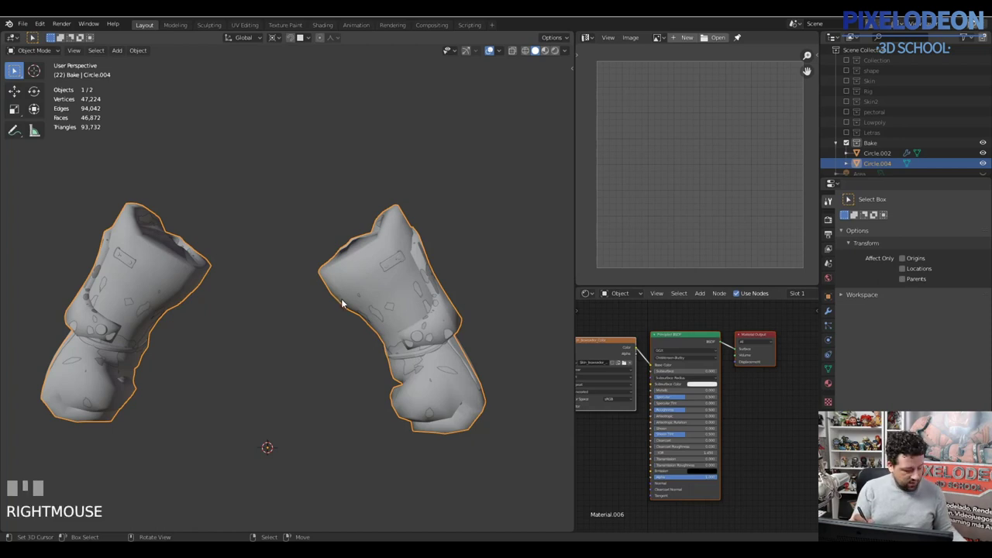
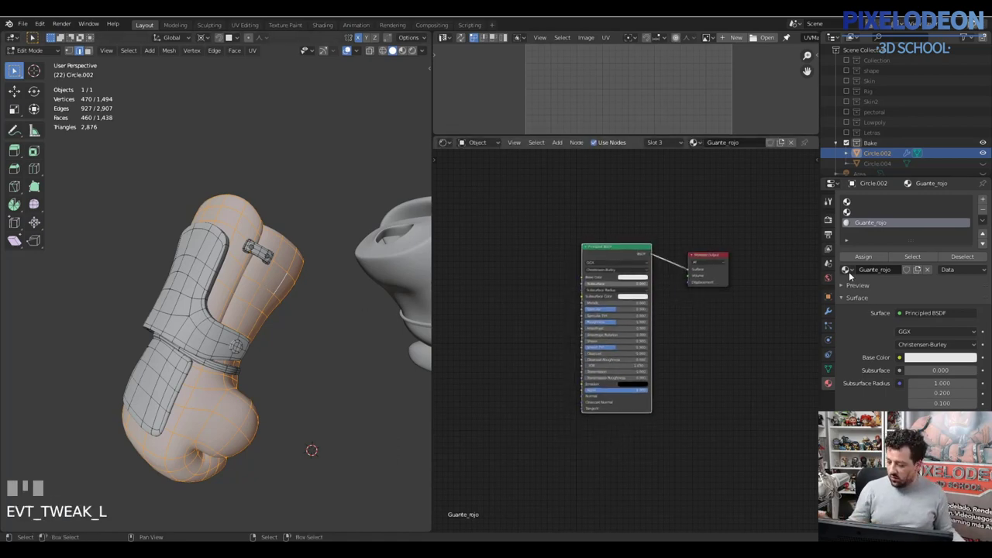
# - Set the Guante_rojo base colour to red and select the linked strap faces
pyautogui.click(635, 280)
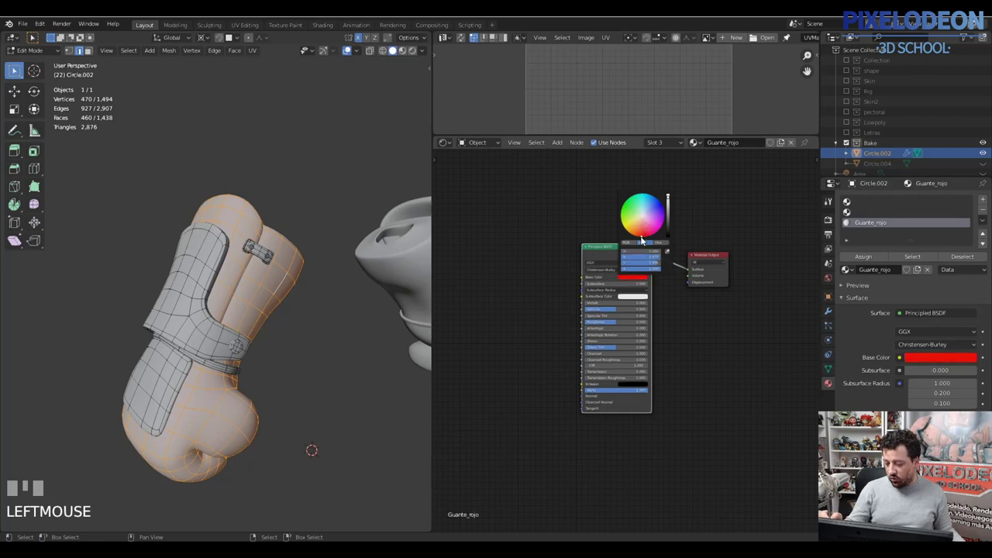
pyautogui.moveTo(871, 261); pyautogui.dragTo(227, 373)
pyautogui.press('h')
pyautogui.rightClick(227, 373)
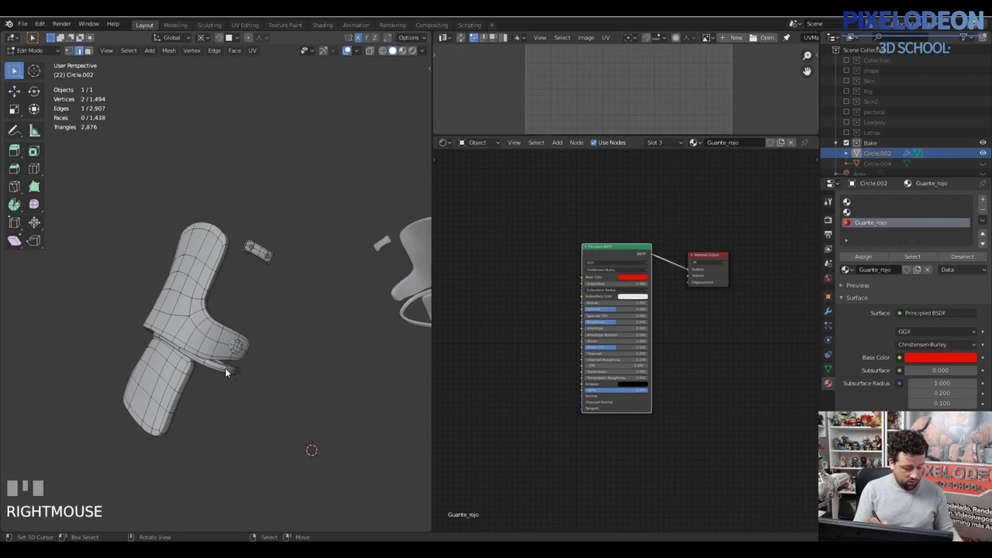
pyautogui.press('l')
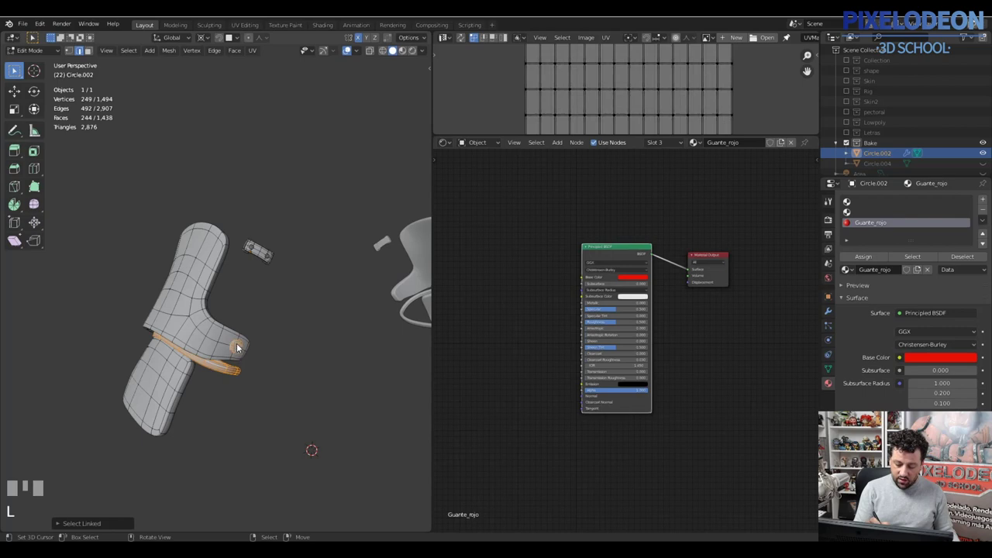
# - Select the strap and buckle faces and add a second material slot, Guantes_negro
pyautogui.moveTo(266, 244); pyautogui.dragTo(882, 222)
pyautogui.press('l')
pyautogui.press('l')
pyautogui.press('l')
pyautogui.click(882, 223)
pyautogui.moveTo(873, 262); pyautogui.dragTo(674, 272)
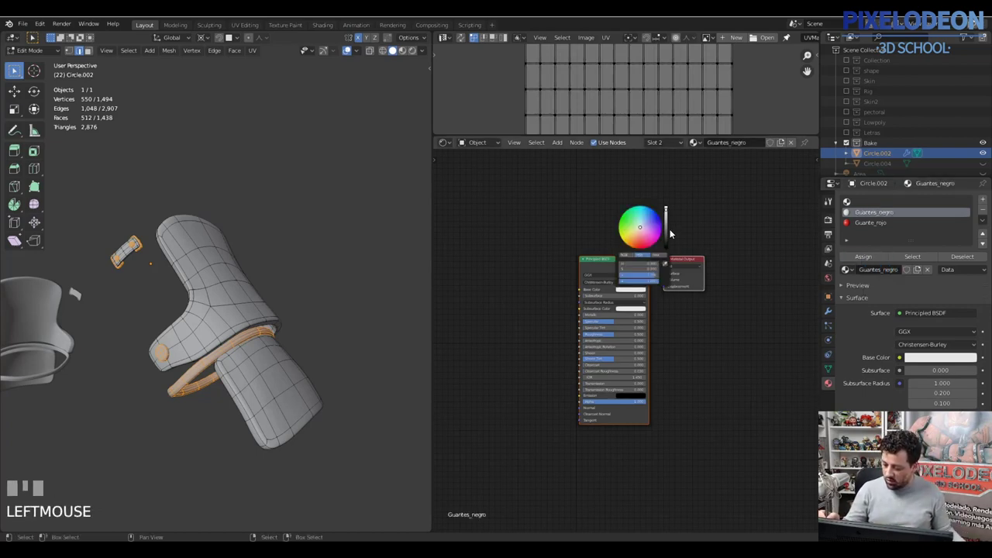
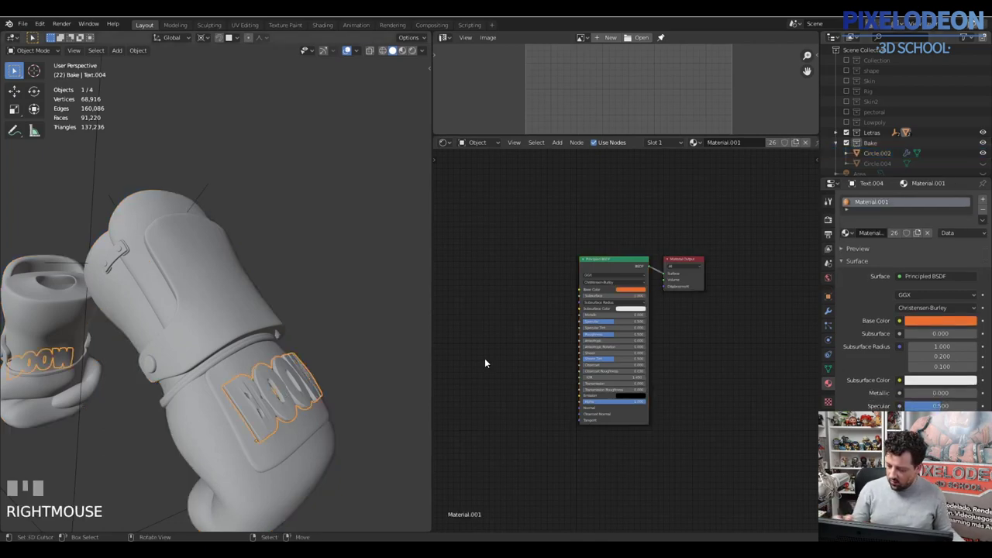
# - Assign the existing Guantes_negro material to the Text.004 lettering and clear the glove's mesh selection
pyautogui.click(850, 238)
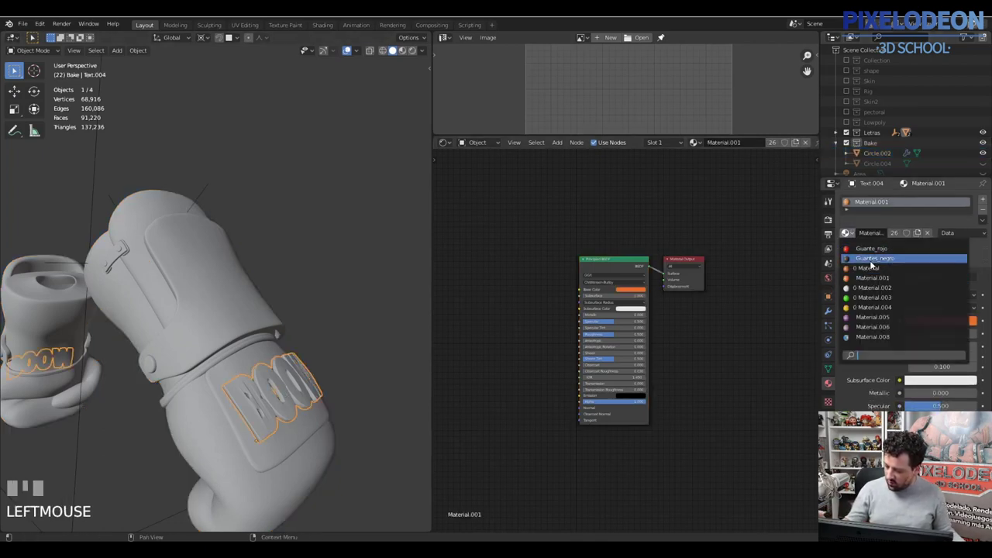
pyautogui.moveTo(256, 409); pyautogui.dragTo(228, 291)
pyautogui.rightClick(228, 291)
pyautogui.press('Tab')
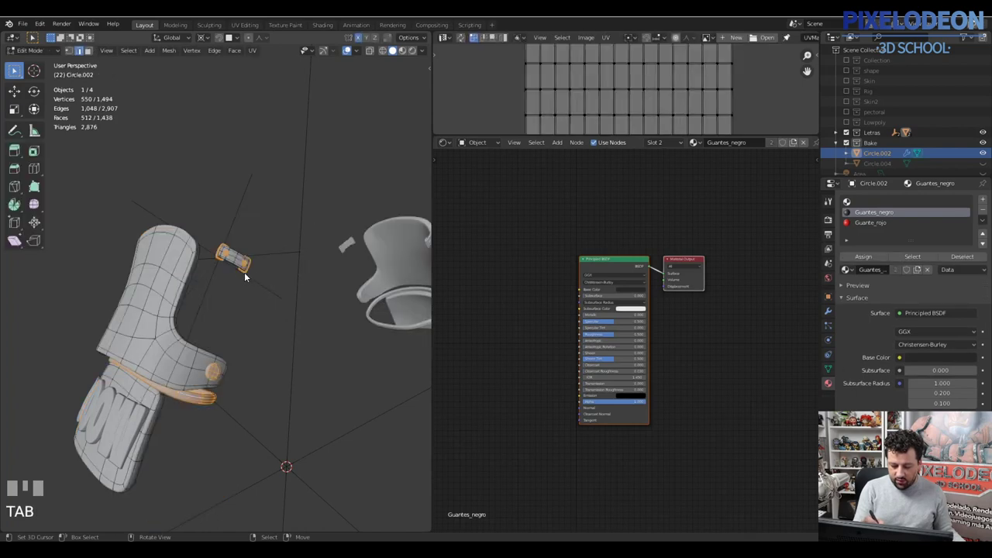
pyautogui.press('h')
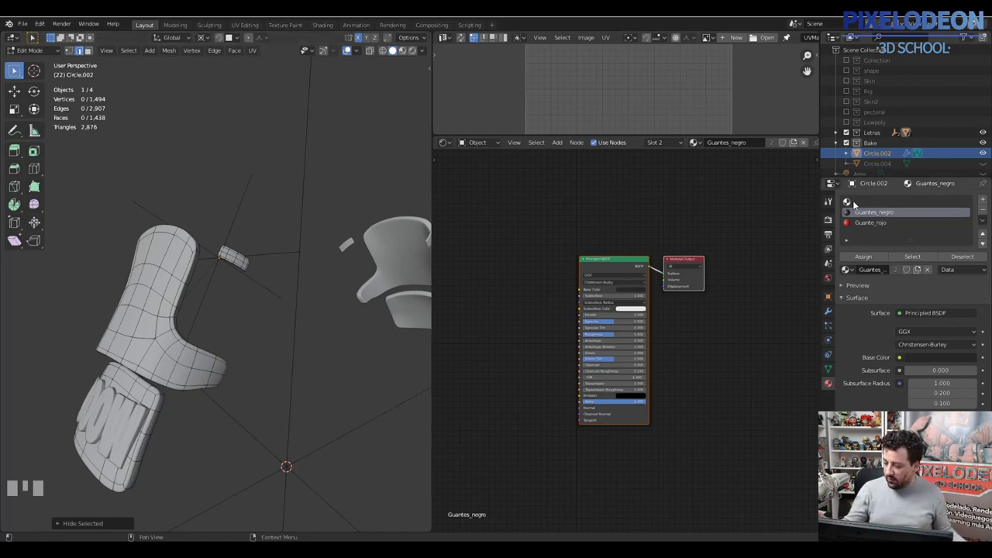
# - Rename Material.007 to Guantes_blancos and enter Edit Mode on the glove
pyautogui.click(857, 207)
pyautogui.moveTo(881, 276); pyautogui.dragTo(295, 294)
pyautogui.press('BackSpace')
pyautogui.press('Return')
pyautogui.press('Tab')
# - Select the cuff and strap panel faces in wireframe for the white material
pyautogui.moveTo(295, 294); pyautogui.dragTo(412, 55)
pyautogui.press('z')
pyautogui.moveTo(412, 55); pyautogui.dragTo(305, 357)
pyautogui.moveTo(305, 356); pyautogui.dragTo(199, 300)
pyautogui.rightClick(198, 300)
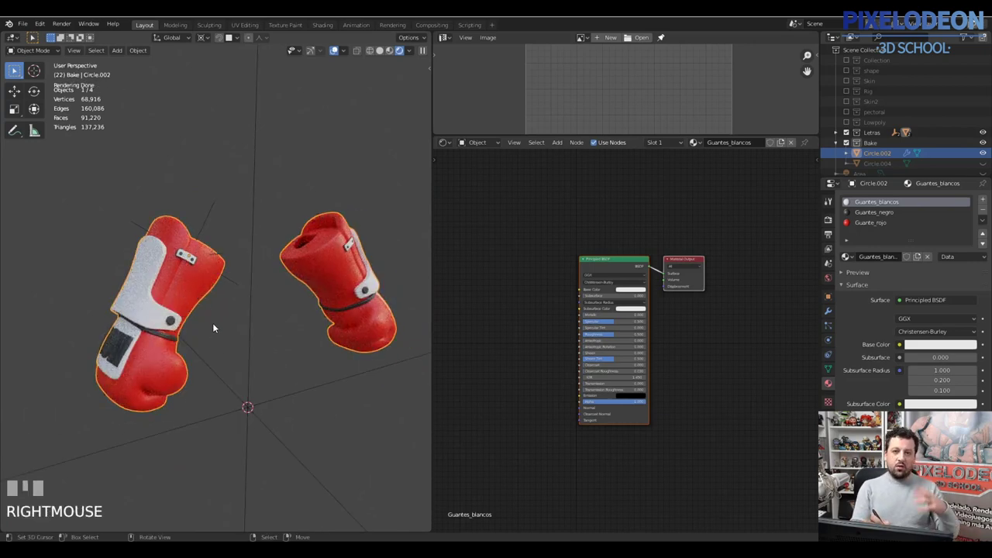
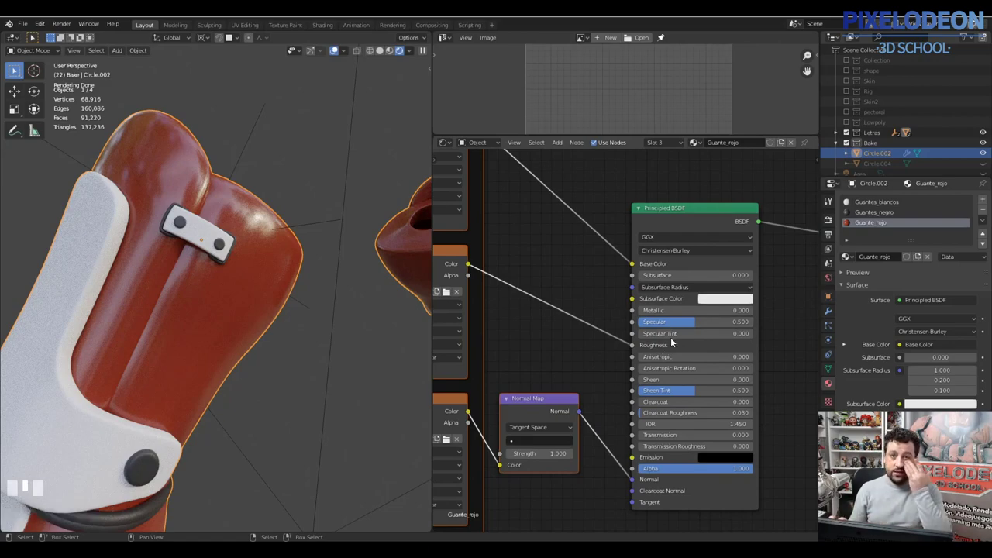
pyautogui.moveTo(682, 326); pyautogui.dragTo(654, 331)
pyautogui.moveTo(657, 325); pyautogui.dragTo(289, 382)
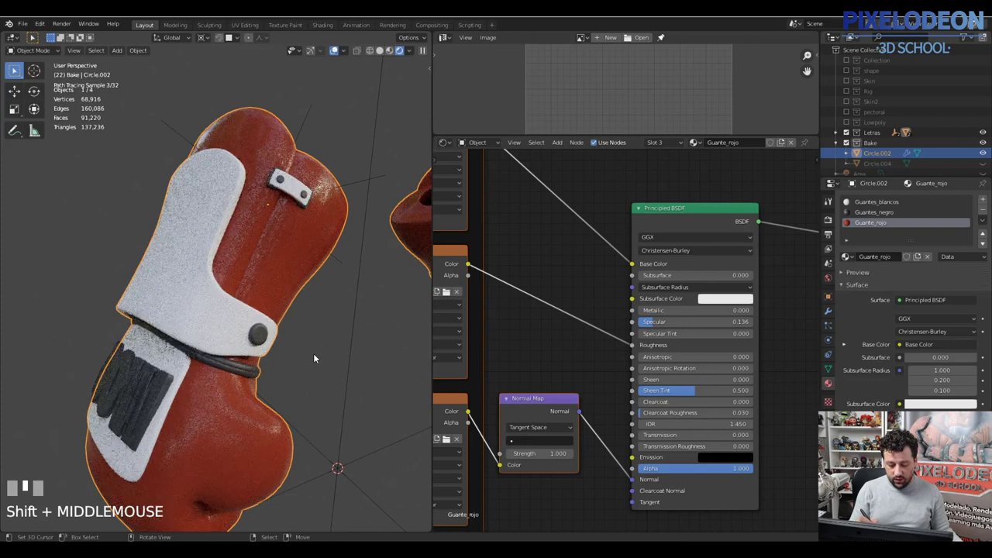
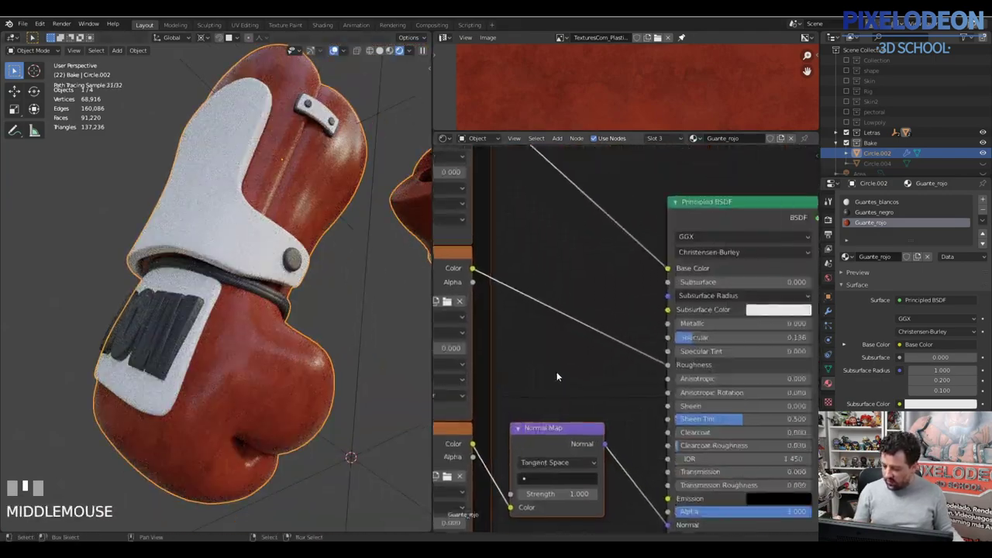
pyautogui.moveTo(684, 336); pyautogui.dragTo(312, 381)
pyautogui.moveTo(312, 381); pyautogui.dragTo(618, 396)
pyautogui.click(619, 396)
# - Make the Guantes_negro slot active so its Principled BSDF node tree shows
pyautogui.click(621, 346)
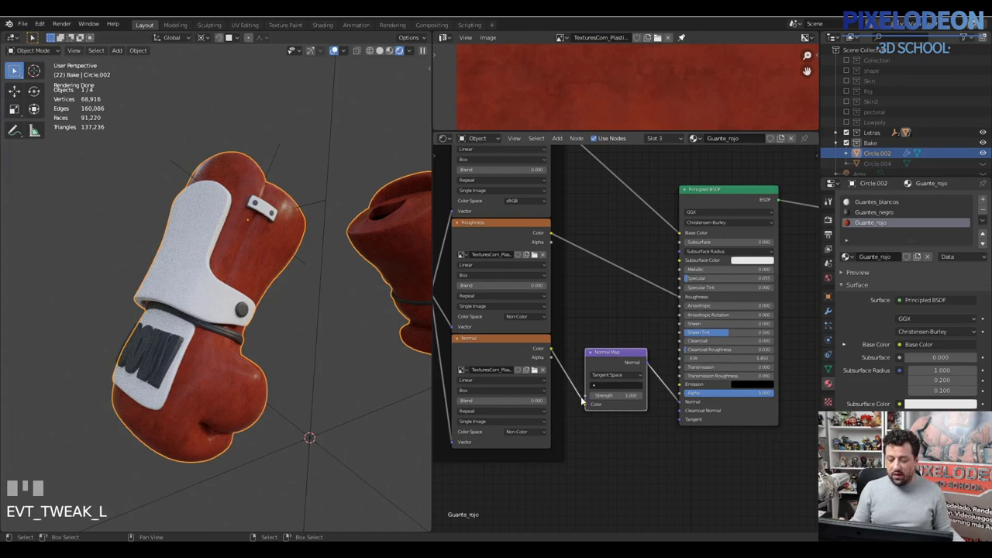
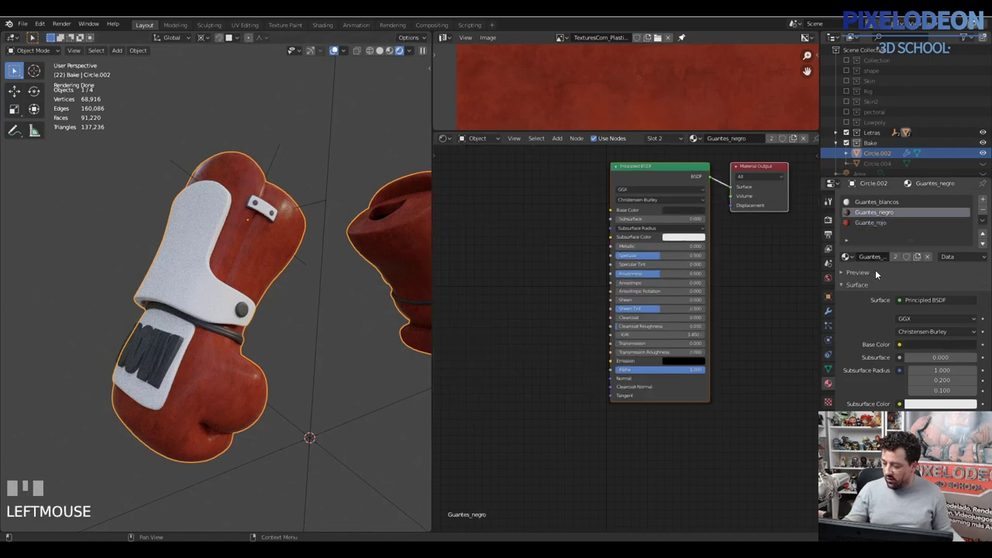
pyautogui.moveTo(586, 228); pyautogui.dragTo(647, 190)
# - Start a Node Wrangler Principled texture setup on the Guantes_negro shader node
pyautogui.click(661, 179)
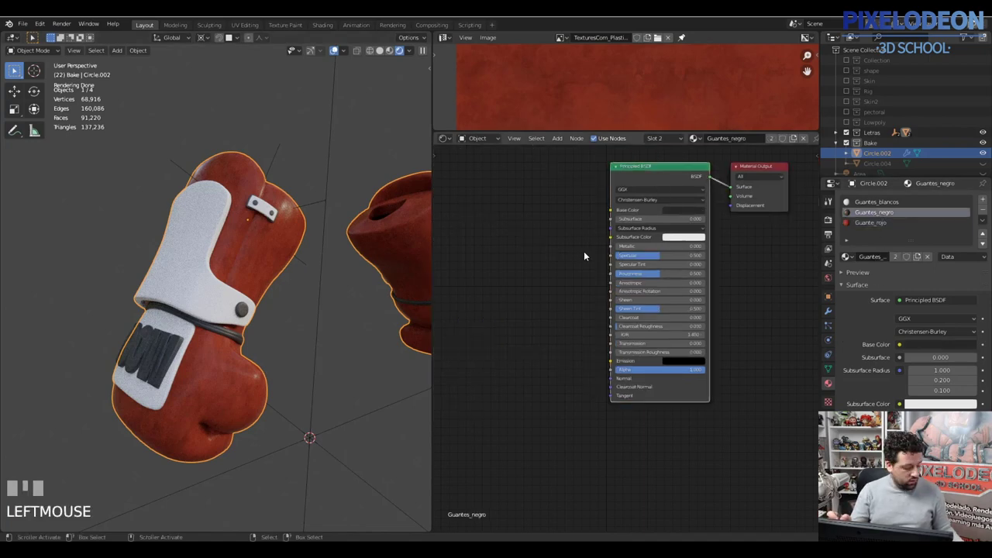
pyautogui.press('ctrl+shift+t')
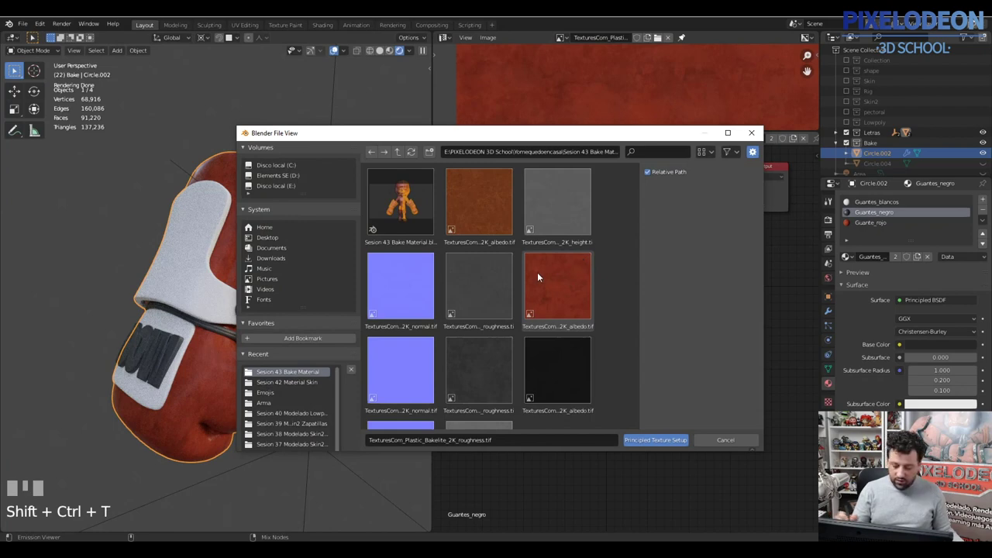
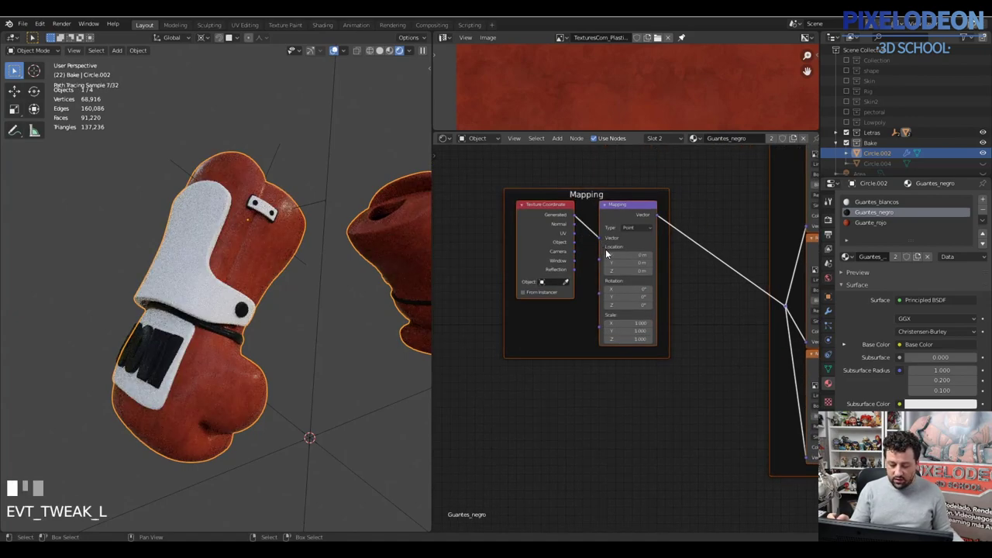
# - Make Guantes_blancos the active material and start a Principled texture setup on its shader
pyautogui.moveTo(311, 401); pyautogui.dragTo(873, 211)
pyautogui.click(873, 211)
pyautogui.moveTo(630, 290); pyautogui.dragTo(617, 312)
pyautogui.click(577, 312)
pyautogui.press('ctrl+shift+t')
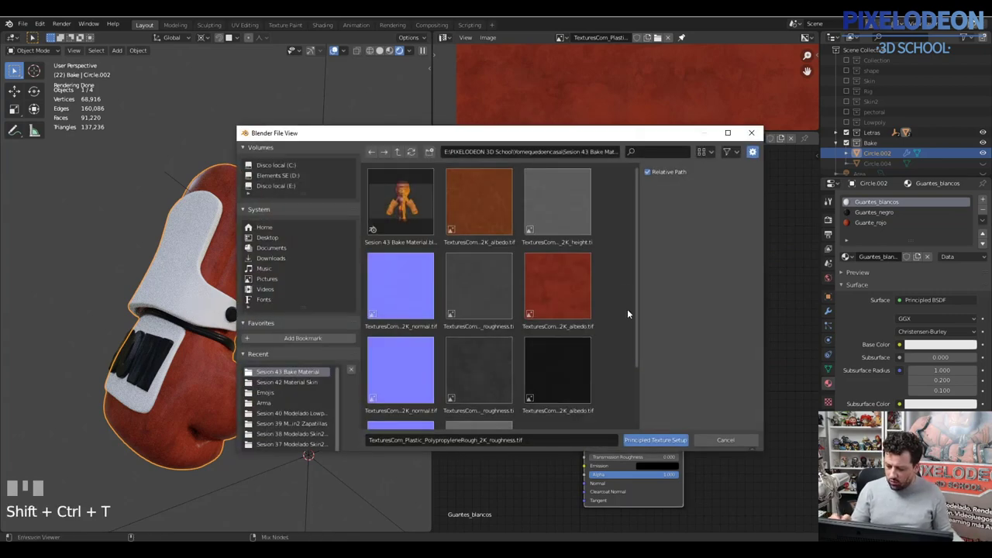
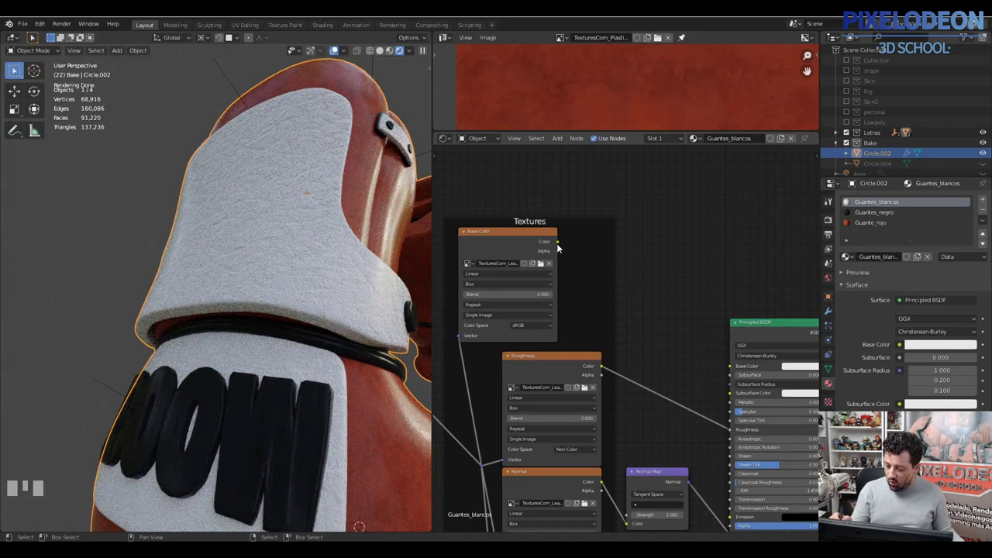
# - Insert a Hue Saturation Value node on the colour texture and set the BSDF base colour to light grey
pyautogui.click(567, 253)
pyautogui.press('shift+a')
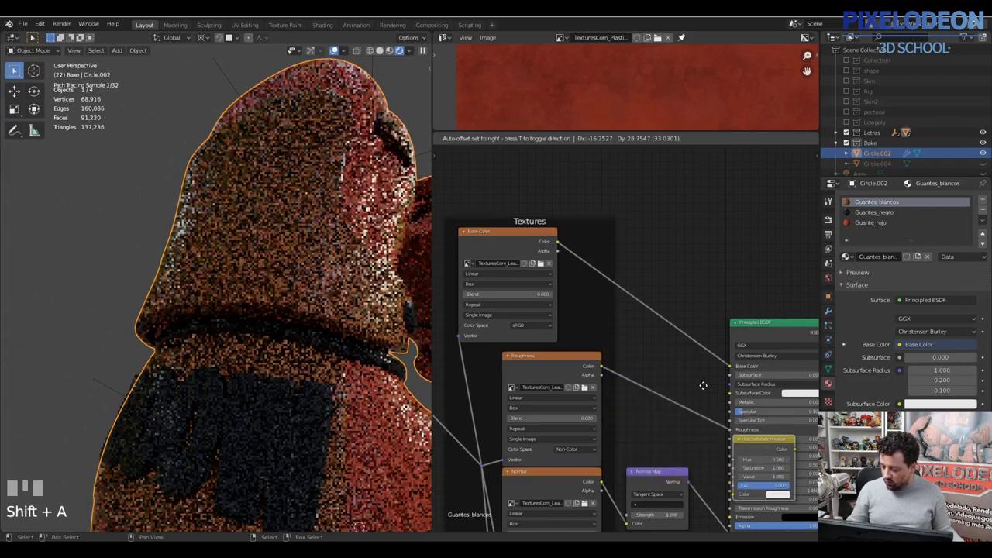
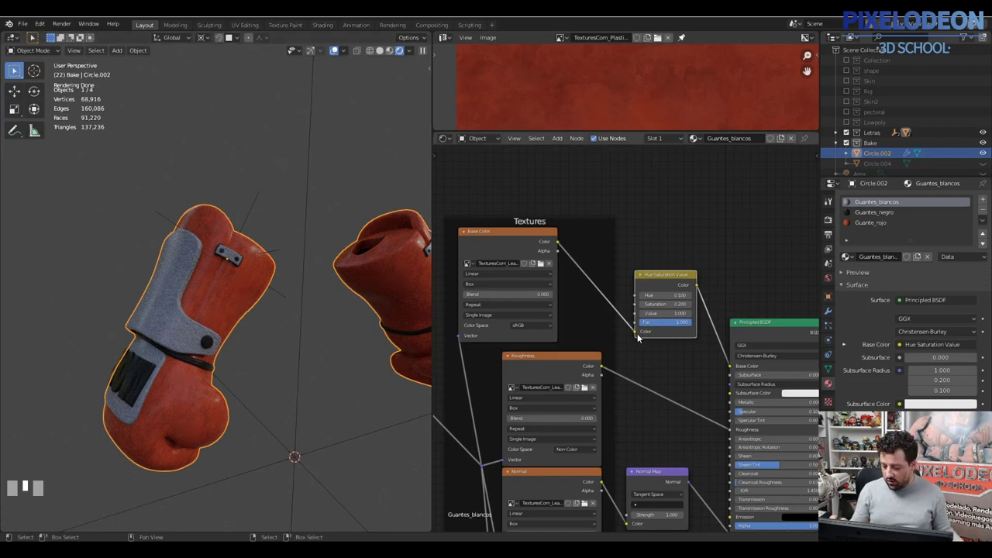
pyautogui.moveTo(720, 376); pyautogui.dragTo(713, 389)
pyautogui.moveTo(714, 389); pyautogui.dragTo(790, 241)
pyautogui.click(745, 346)
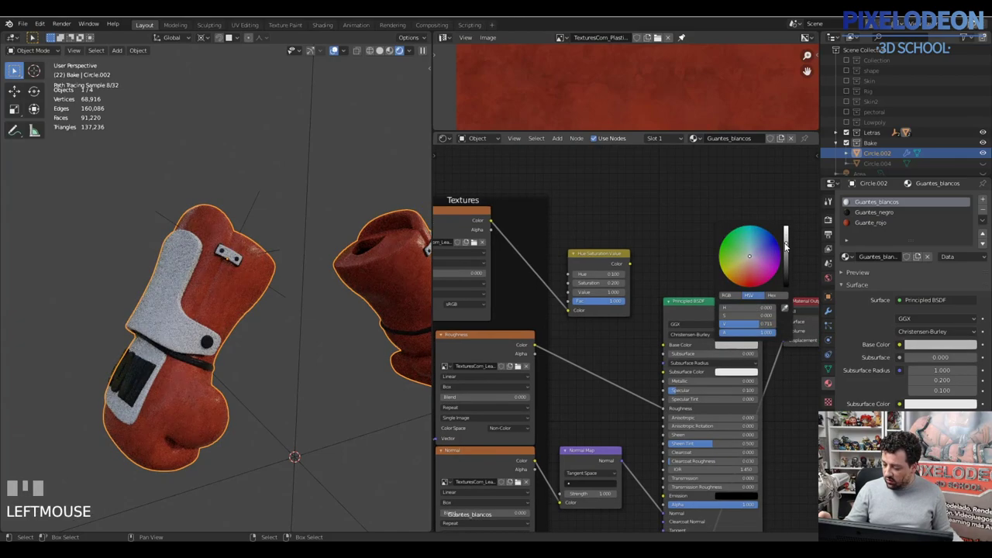
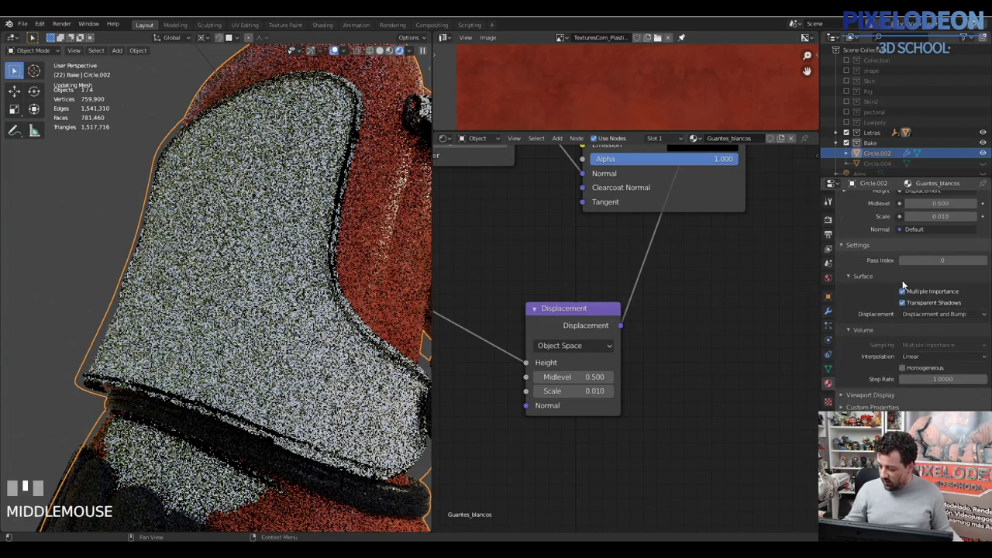
# - Adjust the Displacement node scale to 0.110 and the Subdivision Surface levels to 2
pyautogui.moveTo(949, 317); pyautogui.dragTo(926, 326)
pyautogui.moveTo(926, 326); pyautogui.dragTo(930, 320)
pyautogui.moveTo(930, 320); pyautogui.dragTo(844, 224)
pyautogui.moveTo(844, 224); pyautogui.dragTo(950, 219)
pyautogui.moveTo(949, 219); pyautogui.dragTo(705, 373)
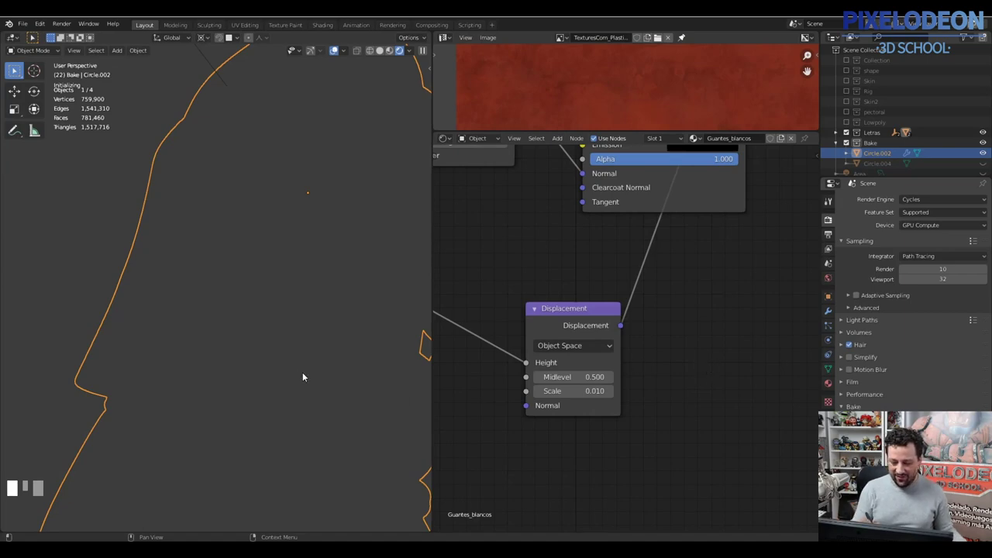
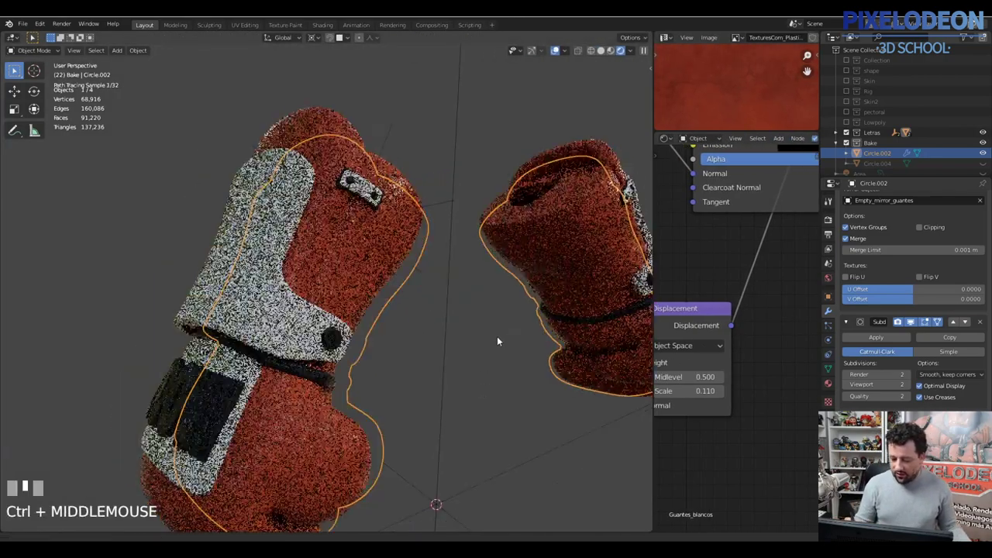
# - Show the gloves in solid shading and unhide the remaining scene objects
pyautogui.press('z')
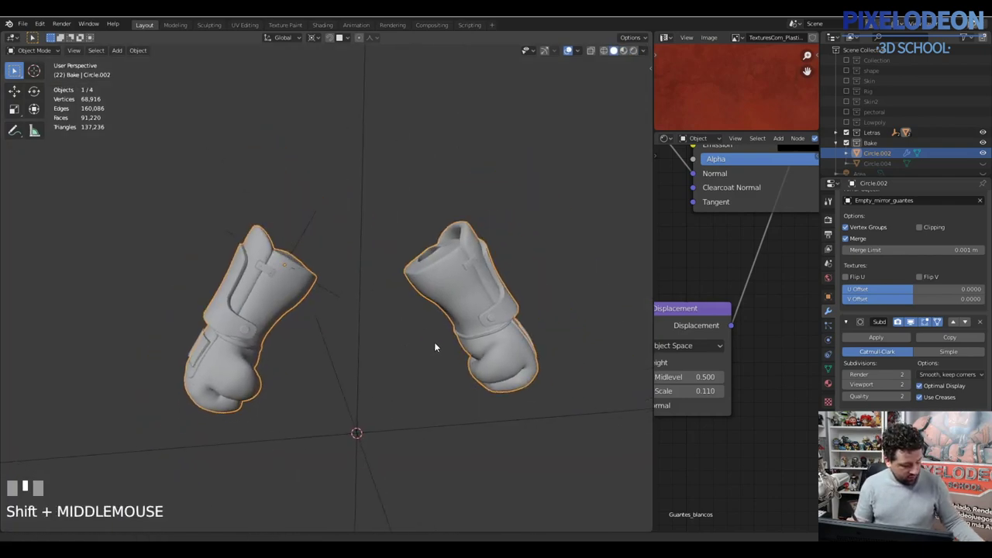
pyautogui.press('alt+h')
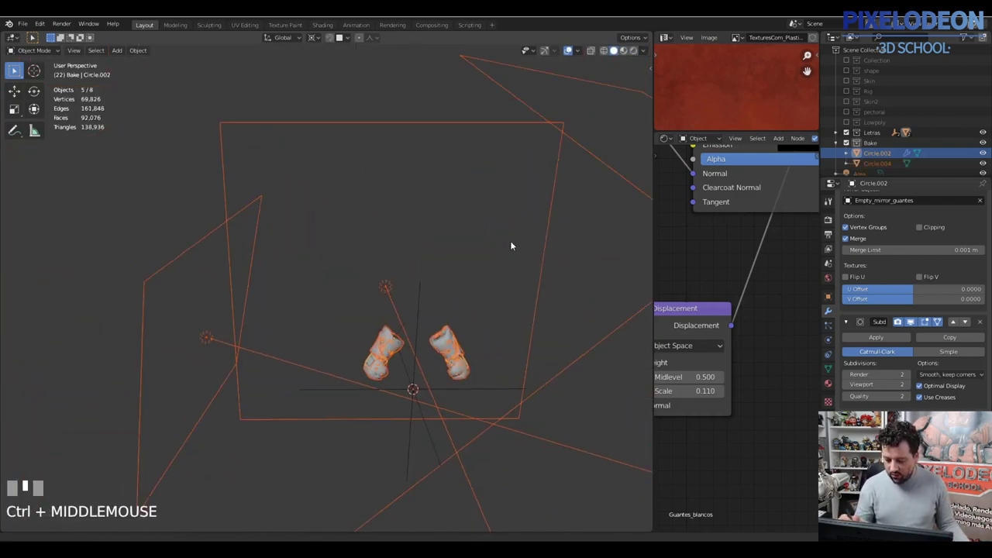
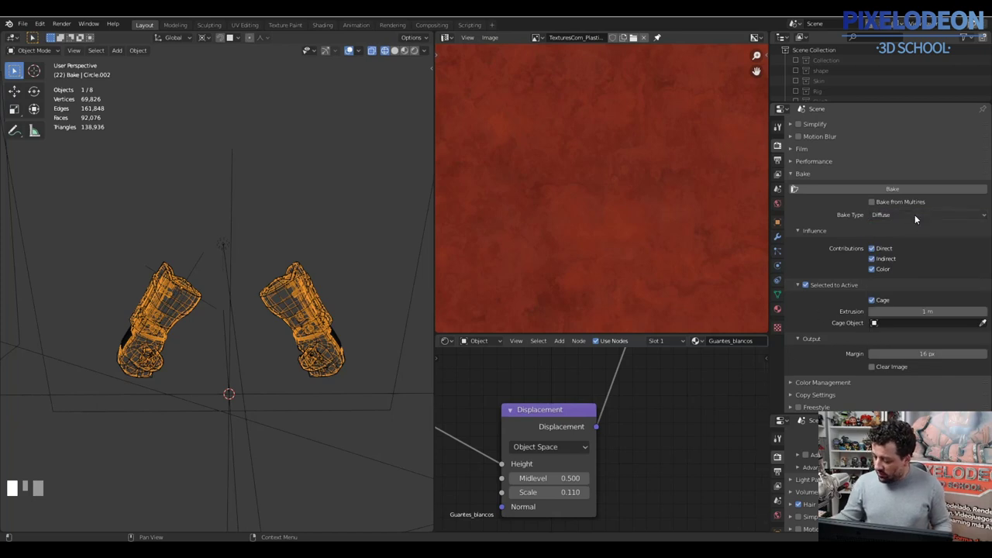
# - Pick through the scene objects and hide the ones not needed for the bake
pyautogui.rightClick(305, 266)
pyautogui.moveTo(337, 310); pyautogui.dragTo(326, 303)
pyautogui.rightClick(326, 302)
pyautogui.moveTo(328, 276); pyautogui.dragTo(362, 153)
pyautogui.rightClick(363, 153)
pyautogui.moveTo(360, 143); pyautogui.dragTo(327, 166)
pyautogui.rightClick(142, 236)
pyautogui.press('h')
# - Select both glove meshes with one active and switch into Texture Paint mode
pyautogui.rightClick(316, 306)
pyautogui.moveTo(313, 392); pyautogui.dragTo(311, 200)
pyautogui.press('ctrl+i')
pyautogui.press('b')
pyautogui.rightClick(310, 199)
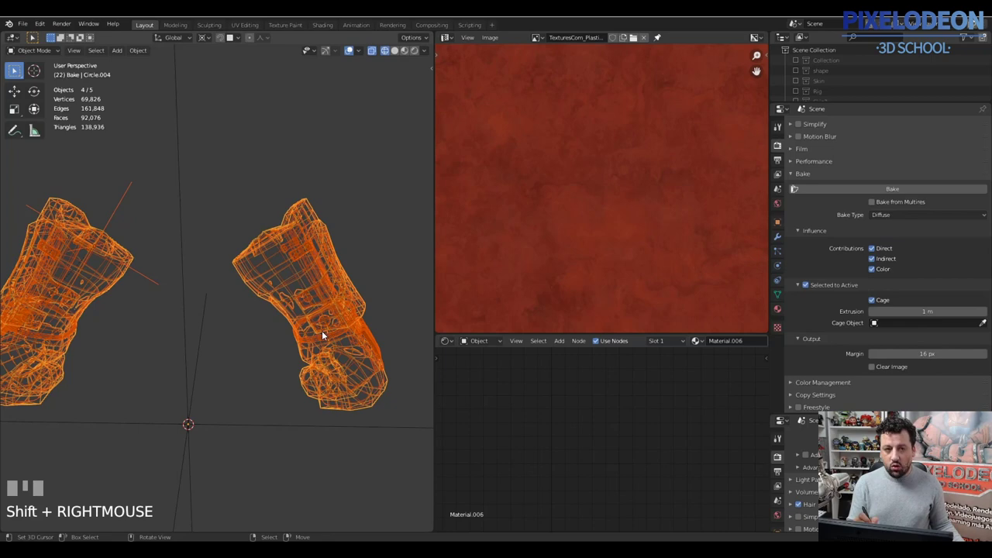
pyautogui.press('Tab')
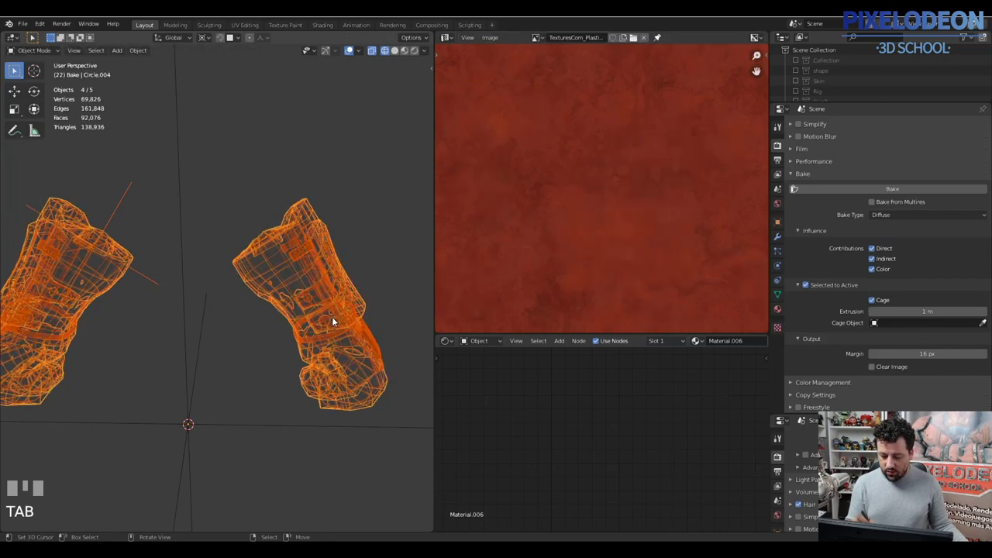
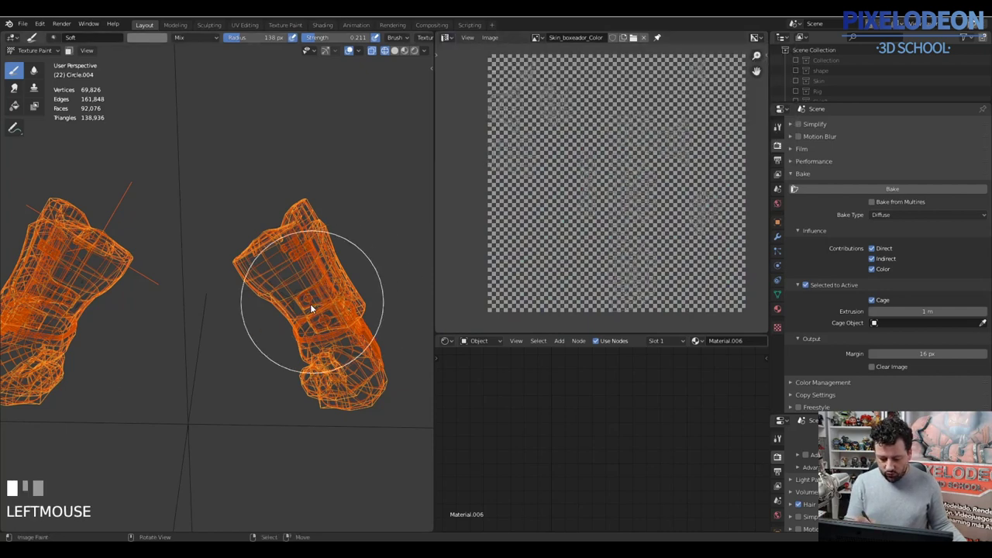
# - Enter Edit Mode, select all to view the glove UV islands, then return to Object Mode
pyautogui.press('Tab')
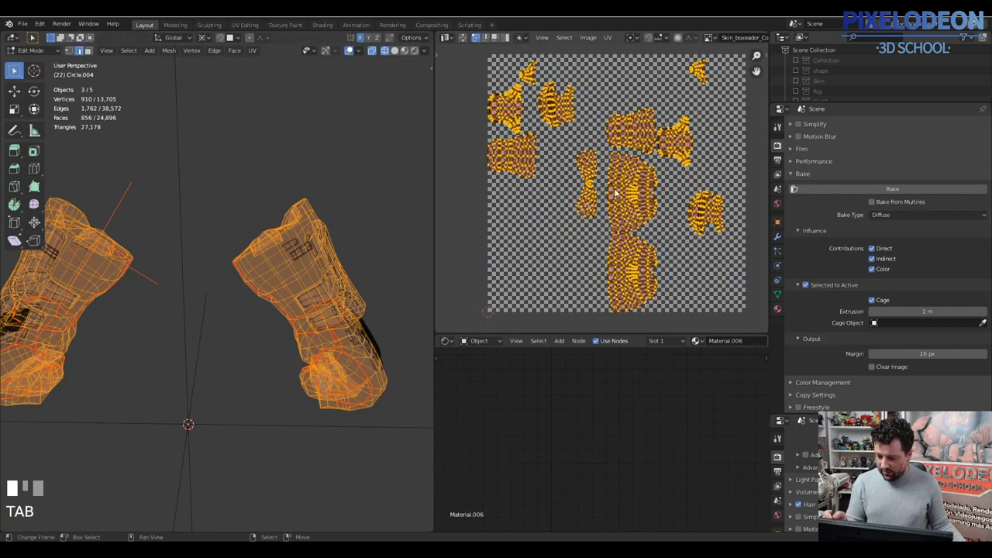
pyautogui.press('a')
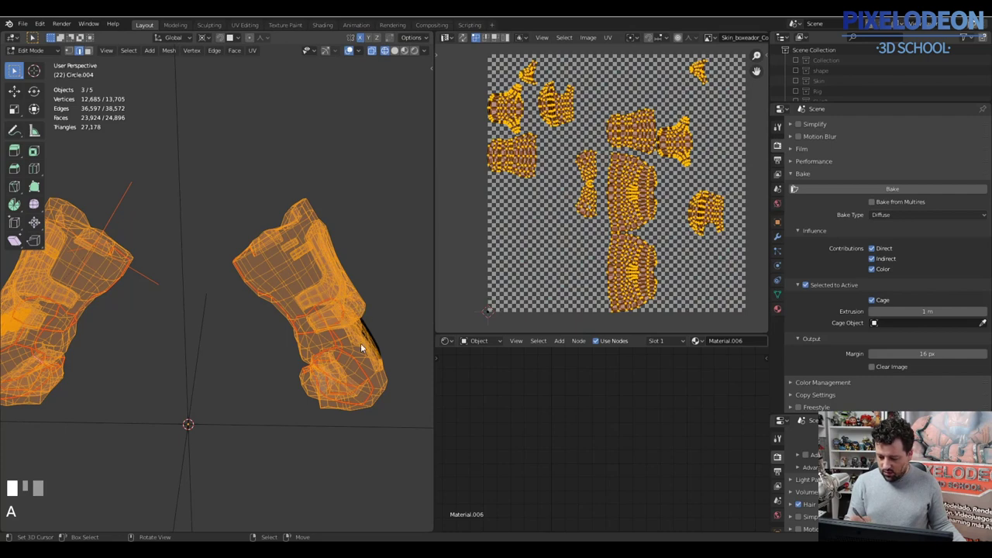
pyautogui.press('Tab')
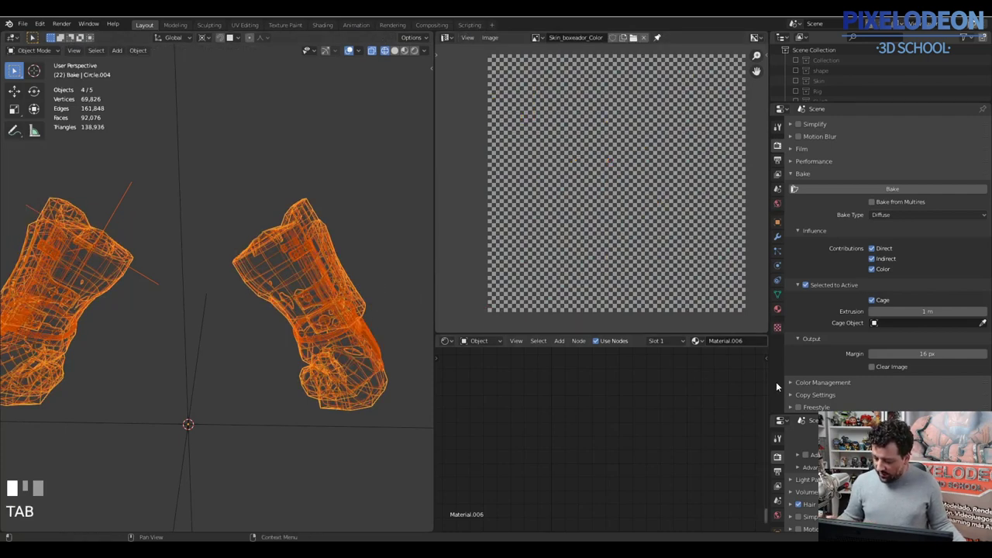
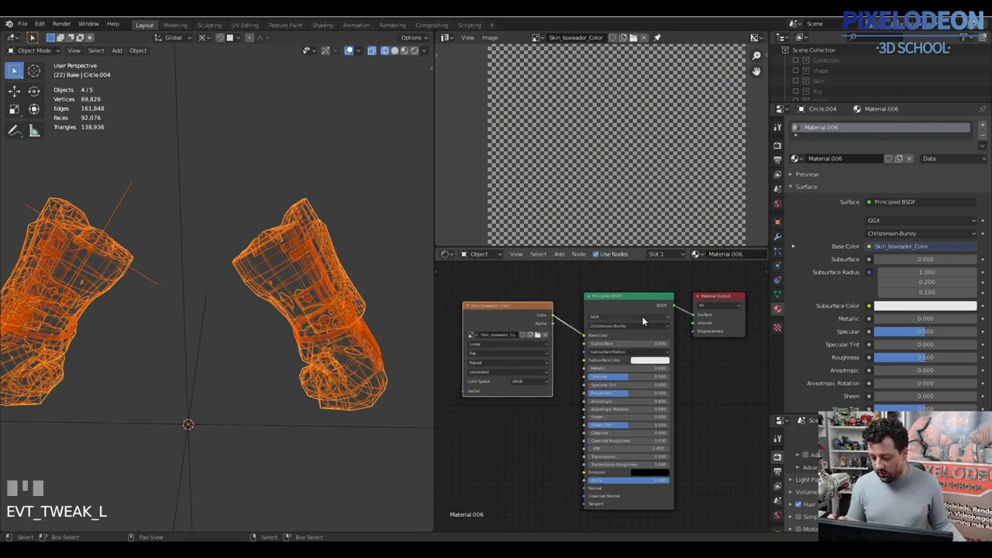
# - Unlink the Skin_boxeador_Color image from Base Color and make its node the active bake target
pyautogui.click(585, 336)
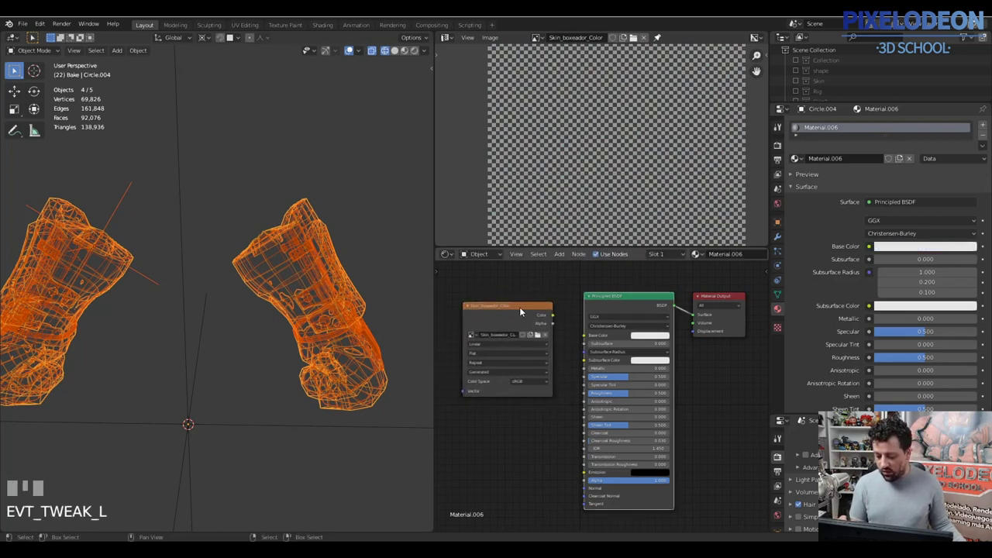
pyautogui.click(526, 317)
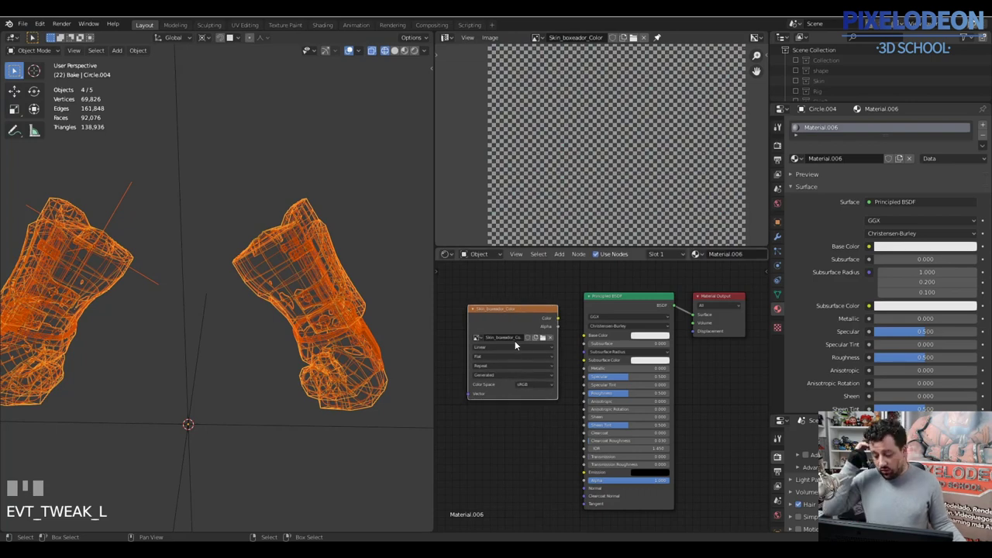
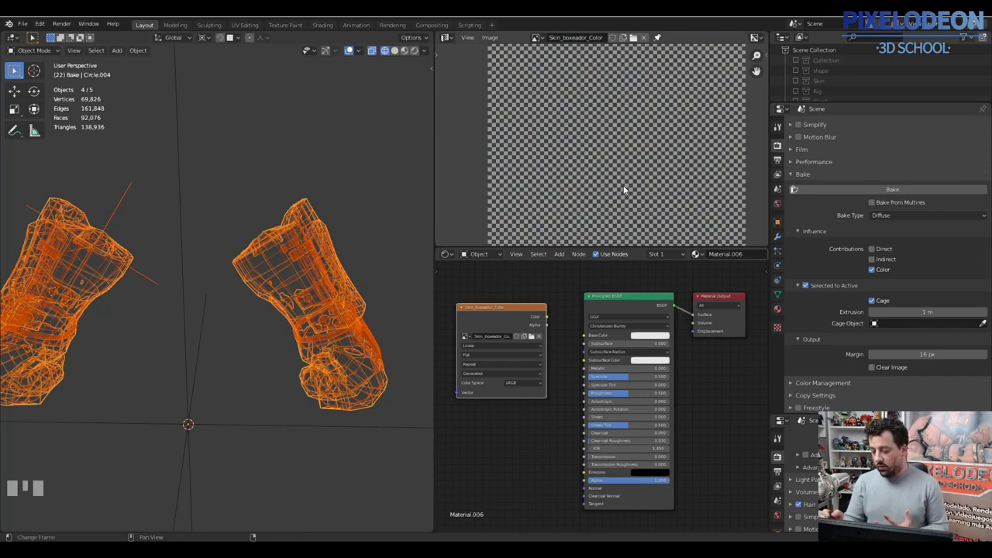
# - Enable Clear Image in the Bake Output panel before baking
pyautogui.click(870, 378)
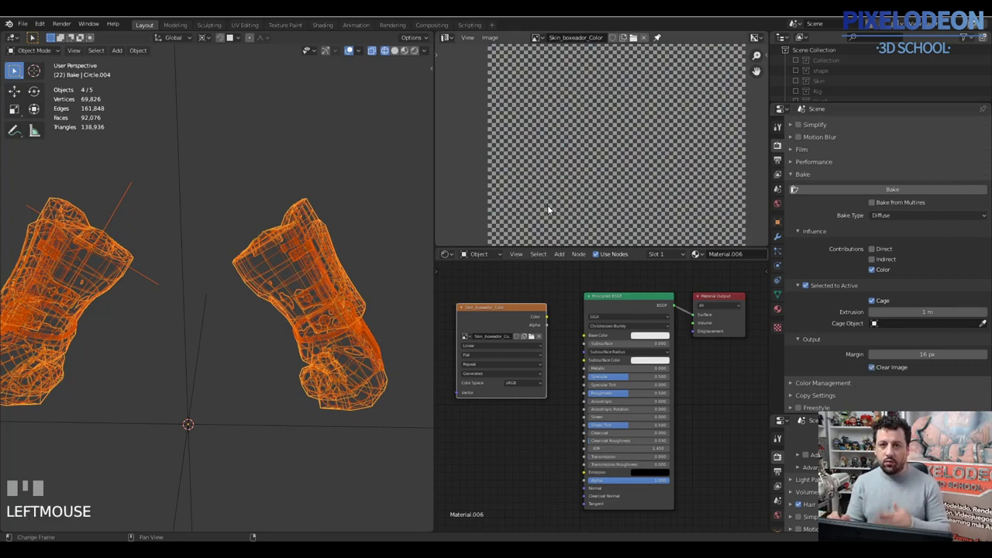
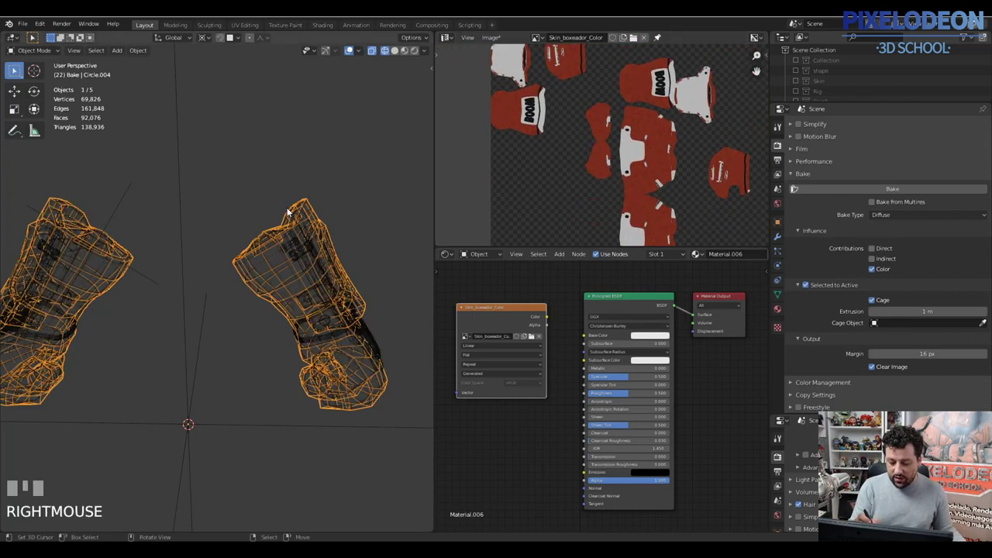
pyautogui.press('\\')
pyautogui.press('z')
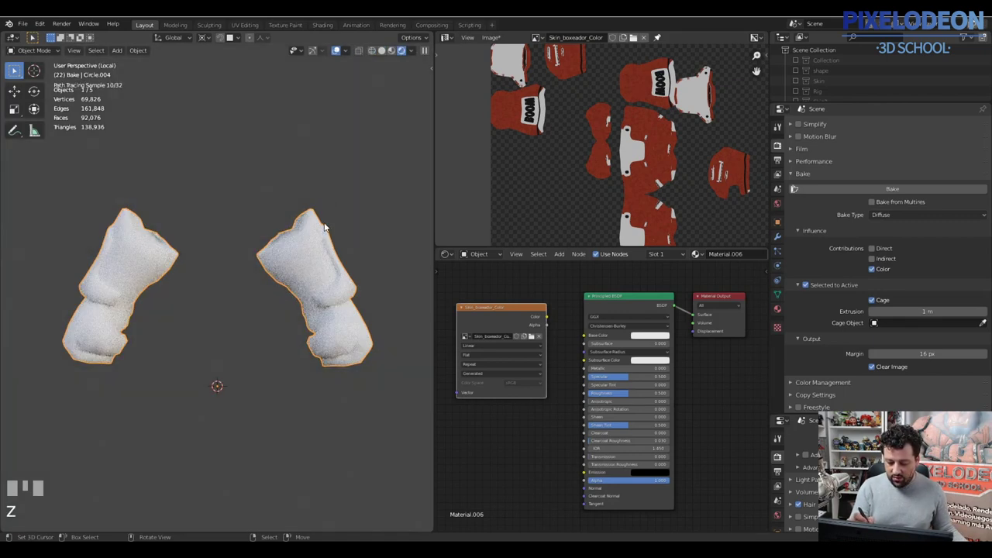
pyautogui.moveTo(561, 327); pyautogui.dragTo(319, 358)
pyautogui.moveTo(319, 357); pyautogui.dragTo(577, 339)
pyautogui.click(576, 340)
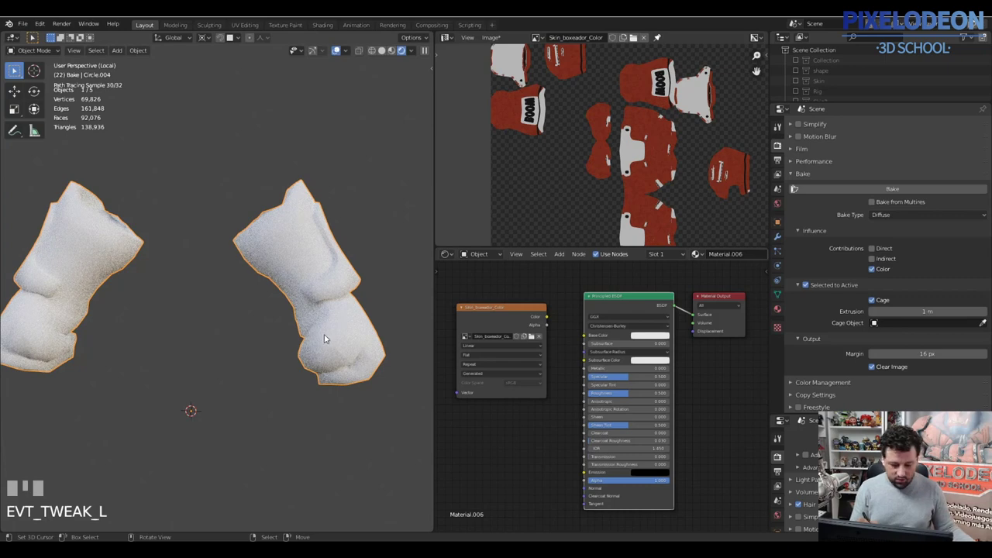
pyautogui.press('\\')
pyautogui.press('z')
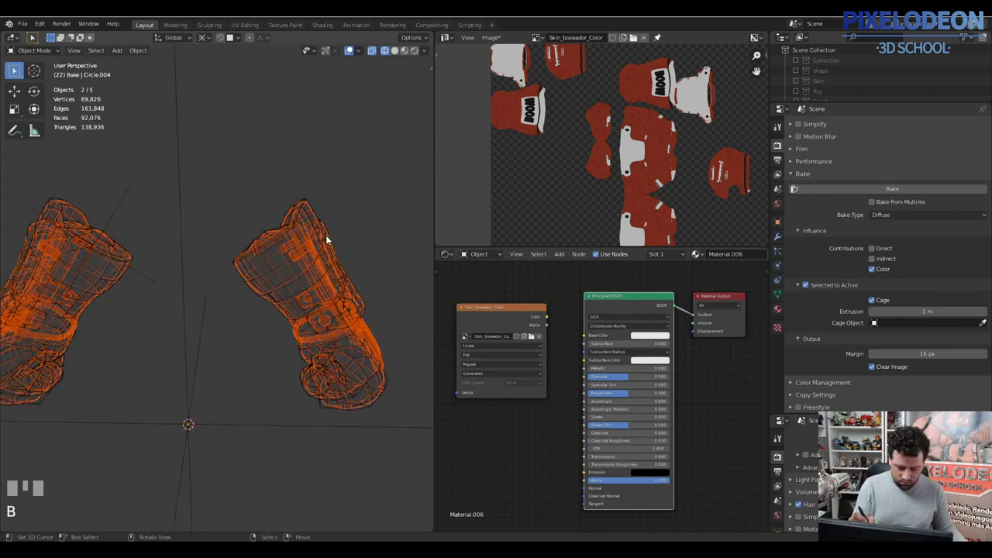
# - Reselect the glove objects for baking and begin editing the cage Extrusion distance from 1 m
pyautogui.rightClick(190, 379)
pyautogui.rightClick(190, 380)
pyautogui.rightClick(124, 200)
pyautogui.rightClick(122, 204)
pyautogui.rightClick(309, 200)
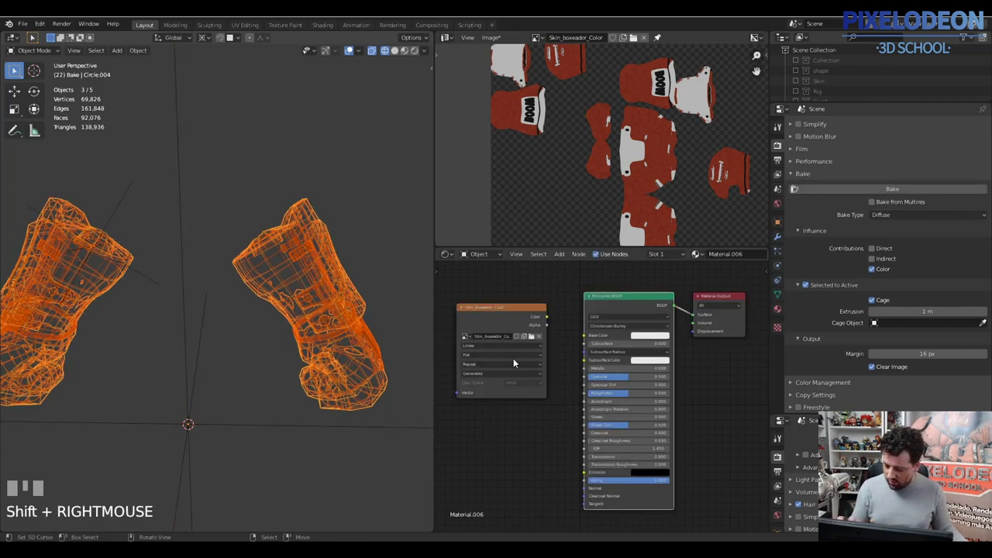
pyautogui.click(515, 318)
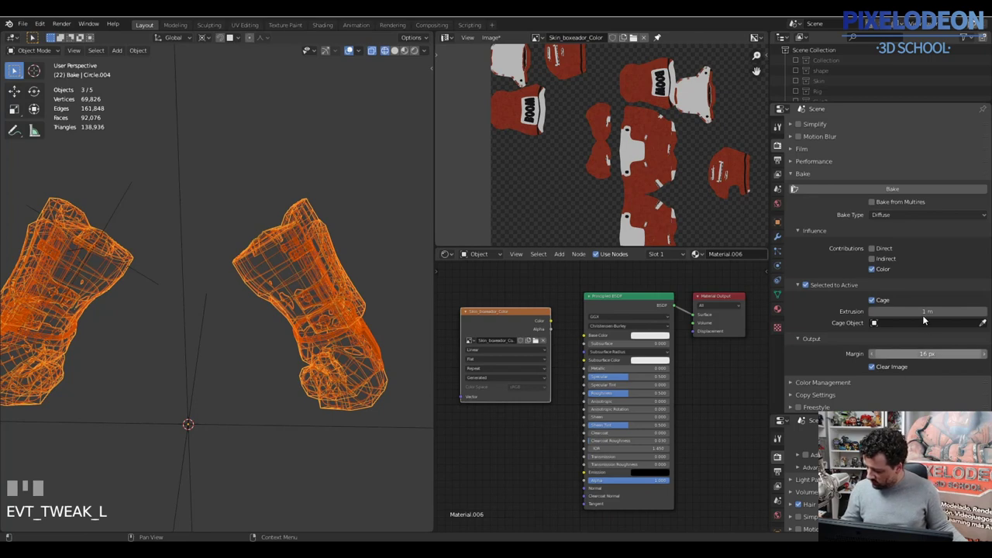